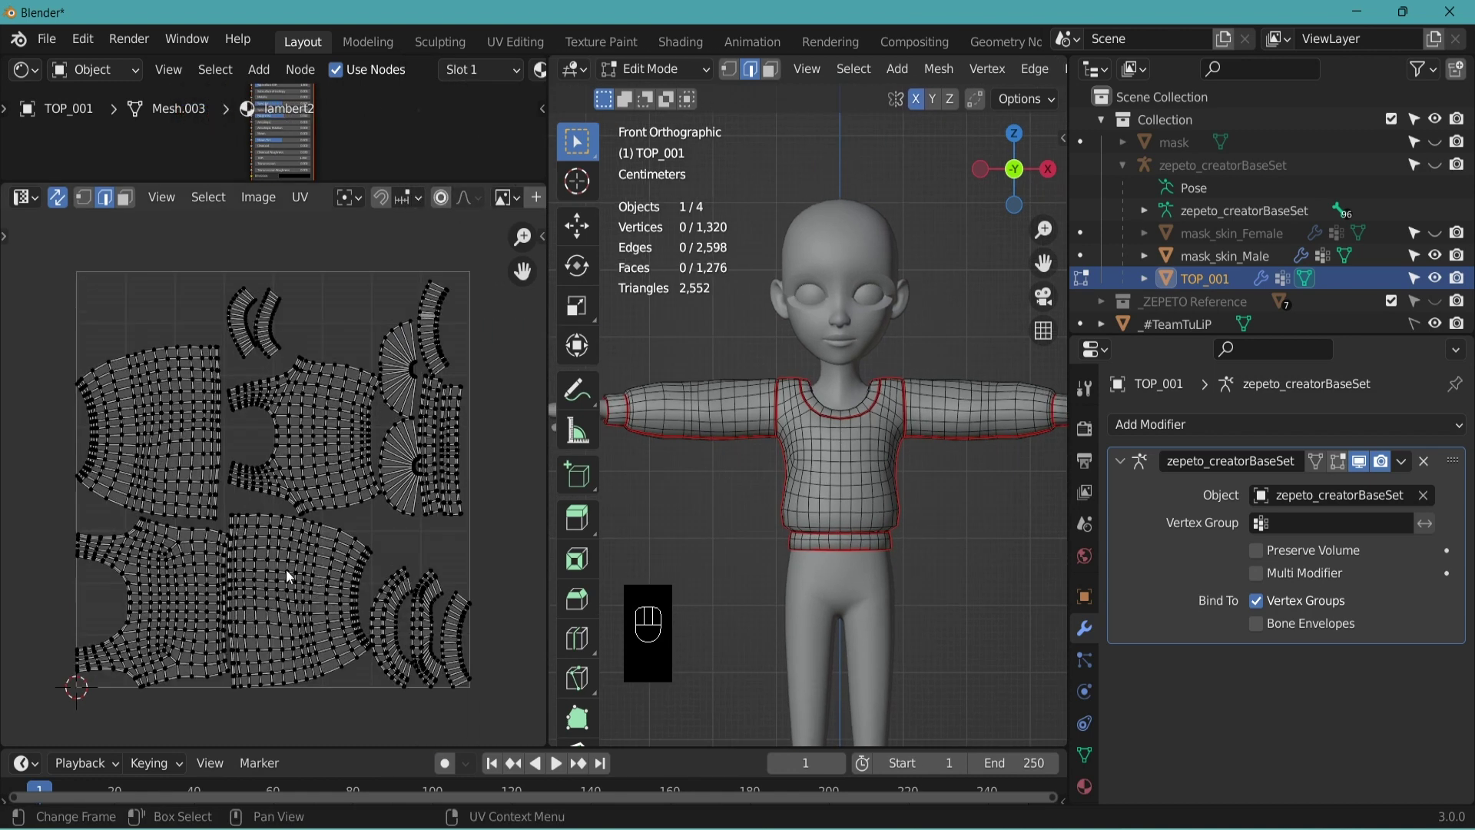
- In face select mode, pick each island in turn — body, sleeves, cuffs, fan shapes, band — to identify them on the model
{"action": "key", "text": "3"}
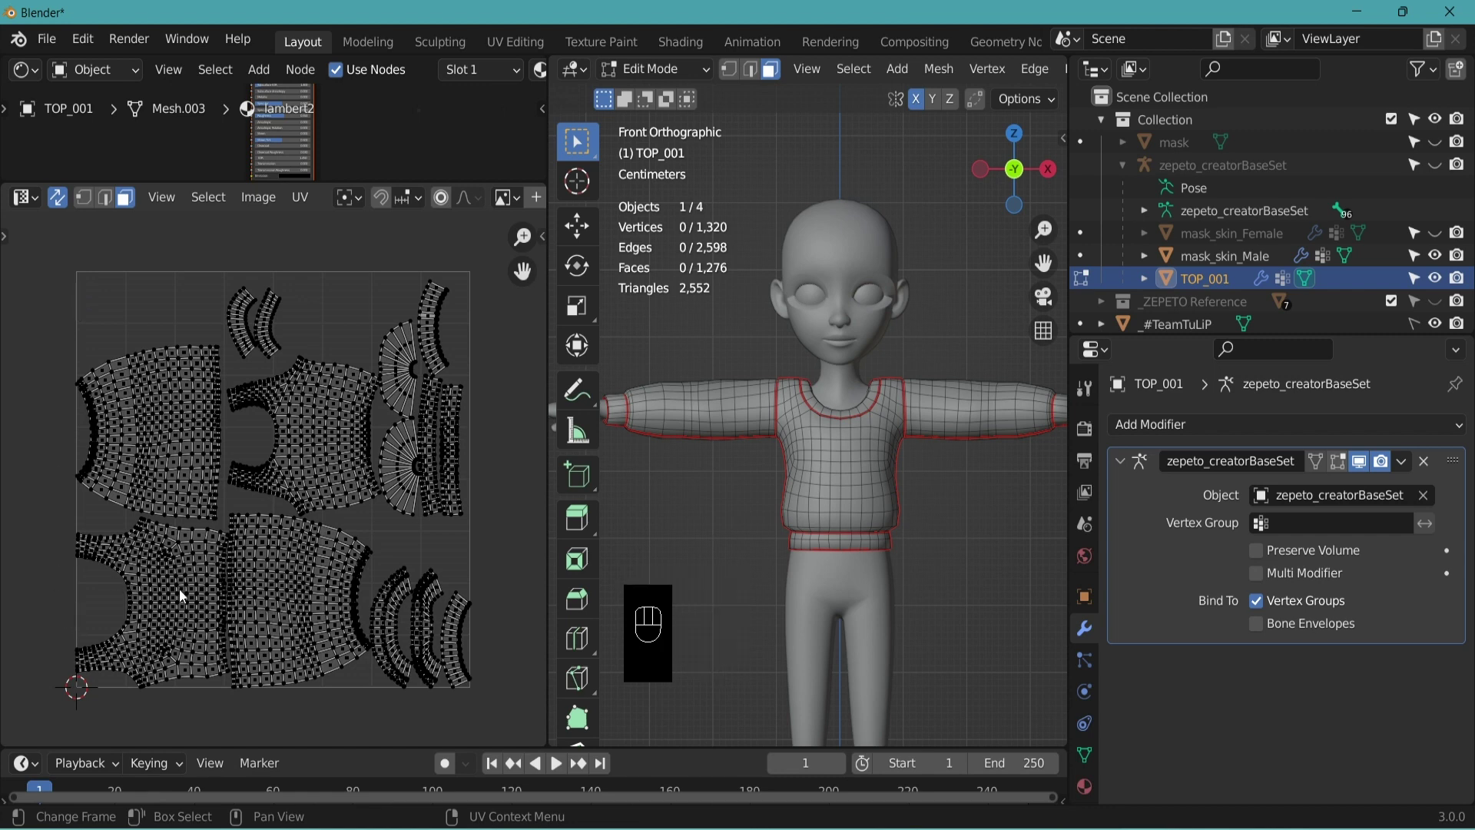
{"action": "key", "text": "l"}
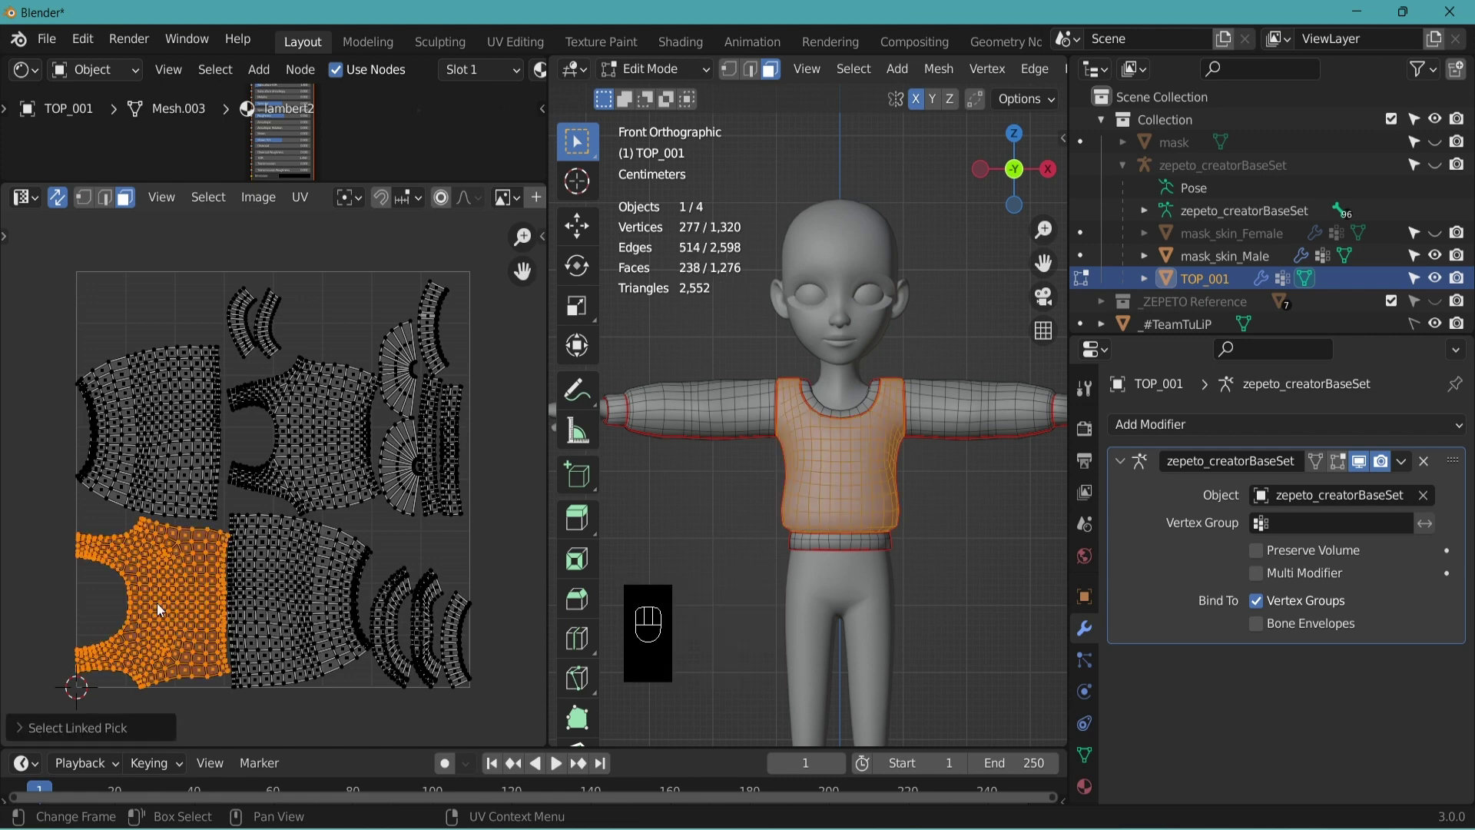
{"action": "key", "text": "l"}
{"action": "left_click_drag", "start_coordinate": [828, 458], "coordinate": [190, 445]}
{"action": "key", "text": "l"}
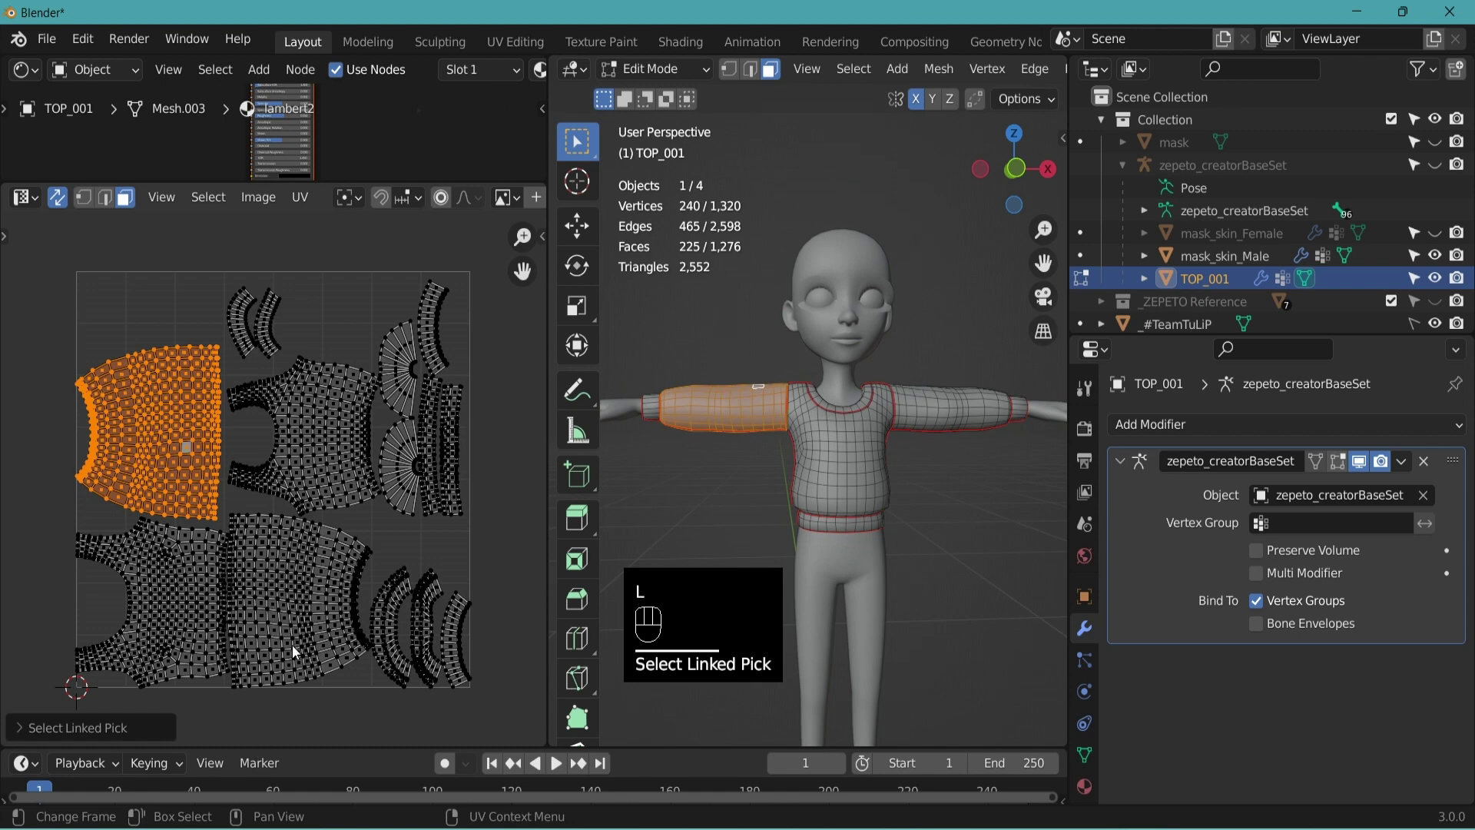
{"action": "left_click", "coordinate": [303, 591]}
{"action": "key", "text": "l"}
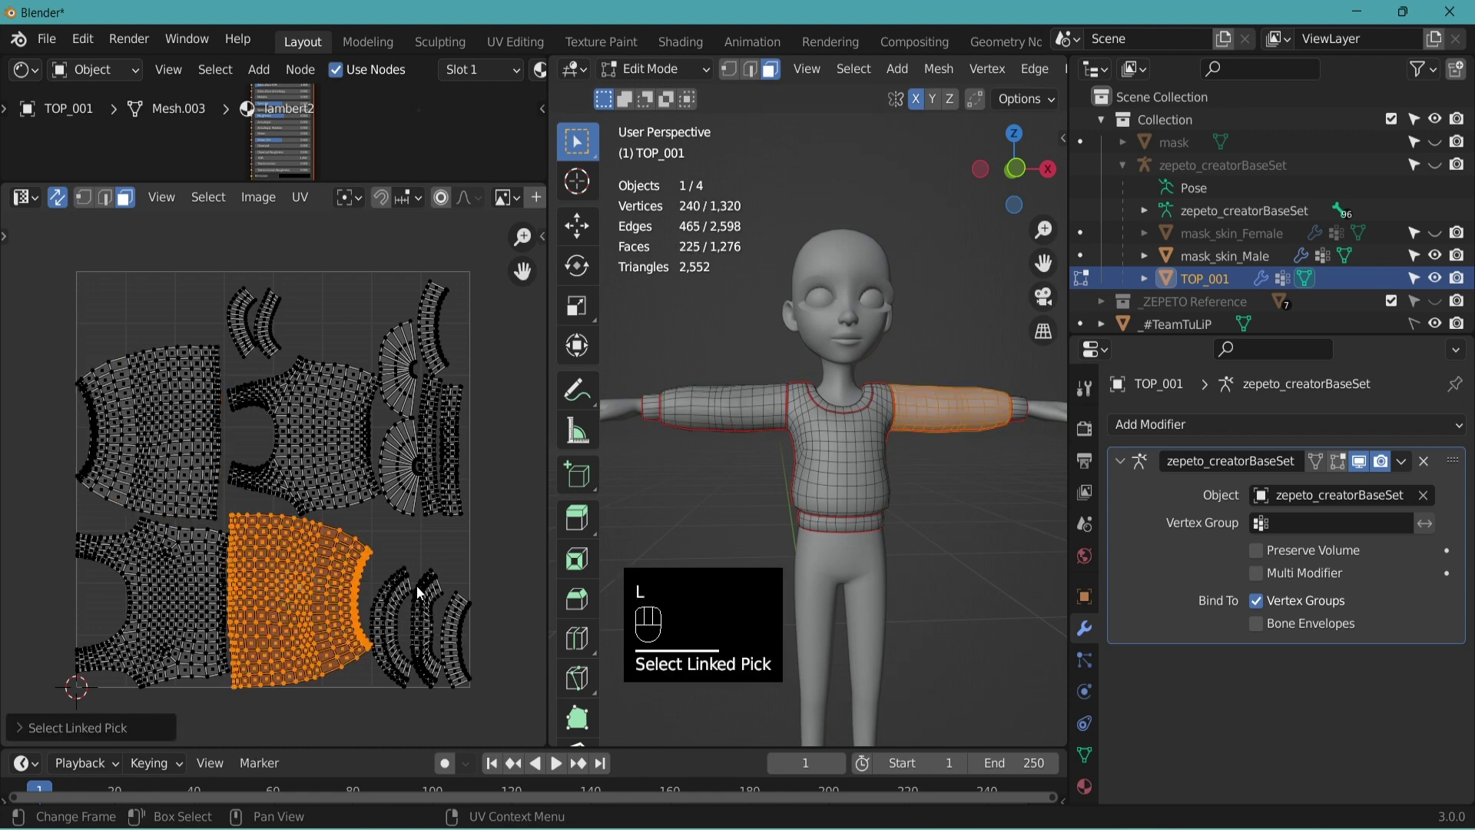
{"action": "left_click", "coordinate": [243, 317]}
{"action": "key", "text": "l"}
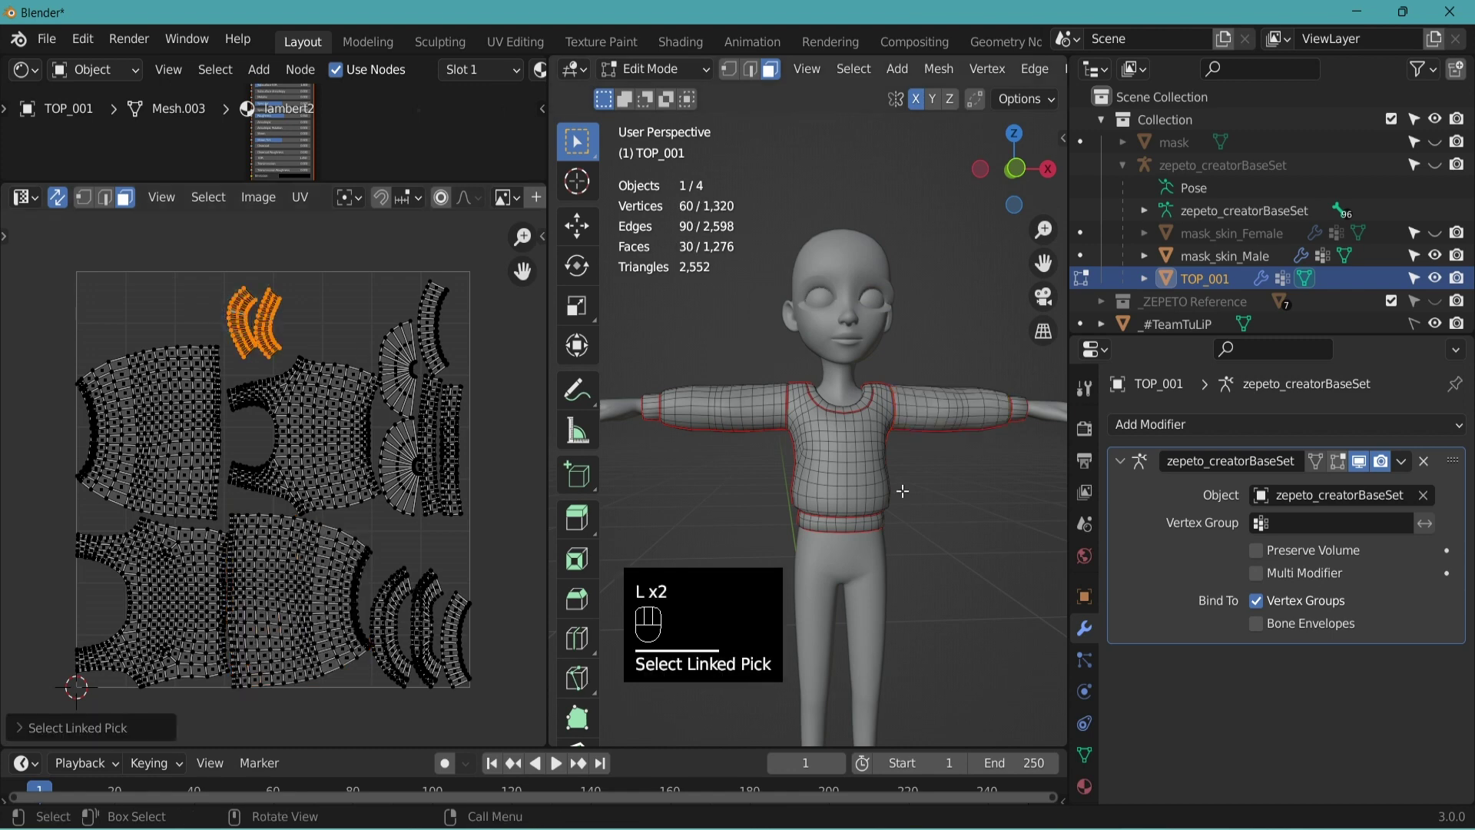
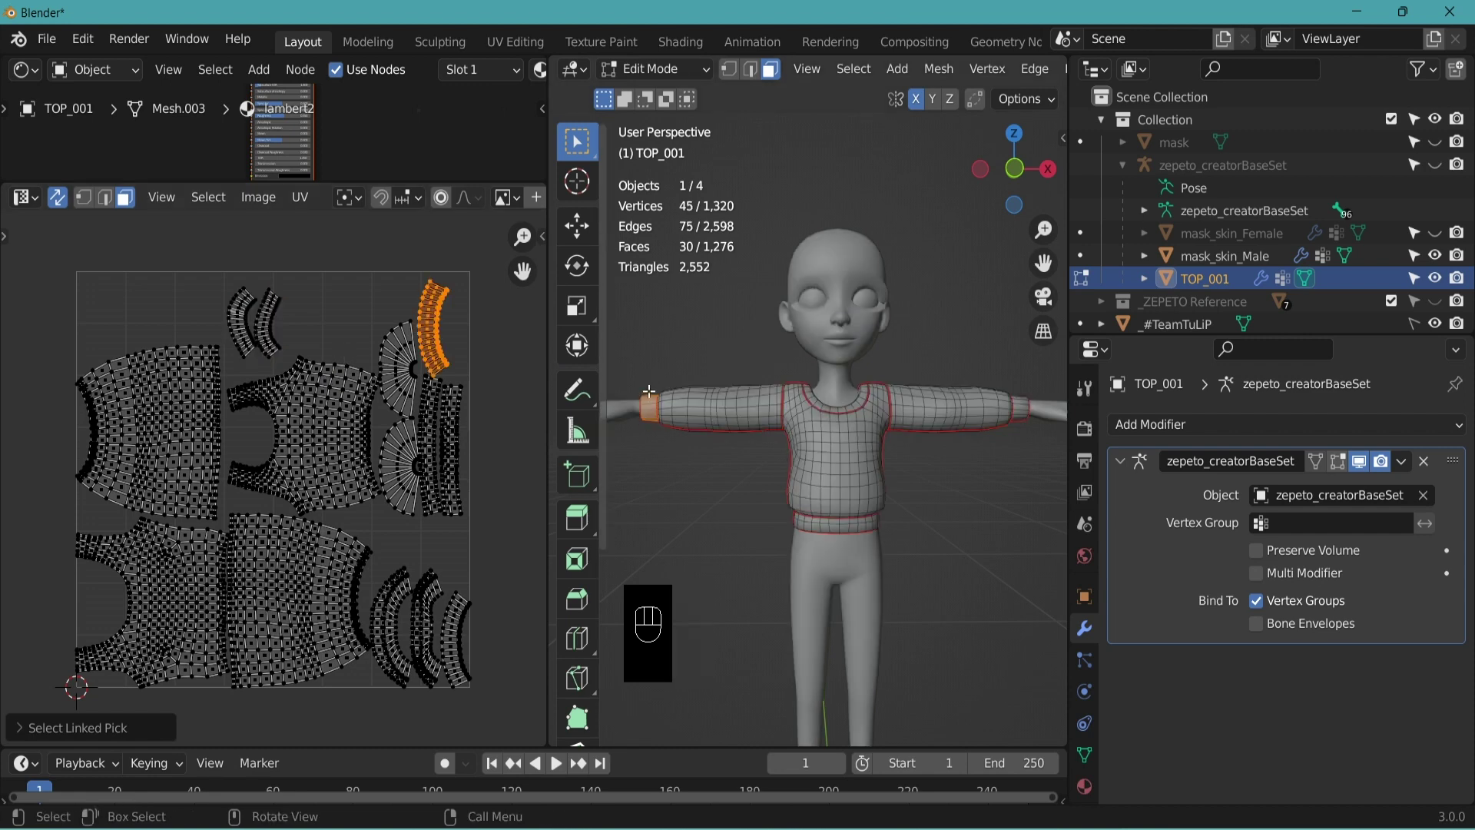
{"action": "key", "text": "l"}
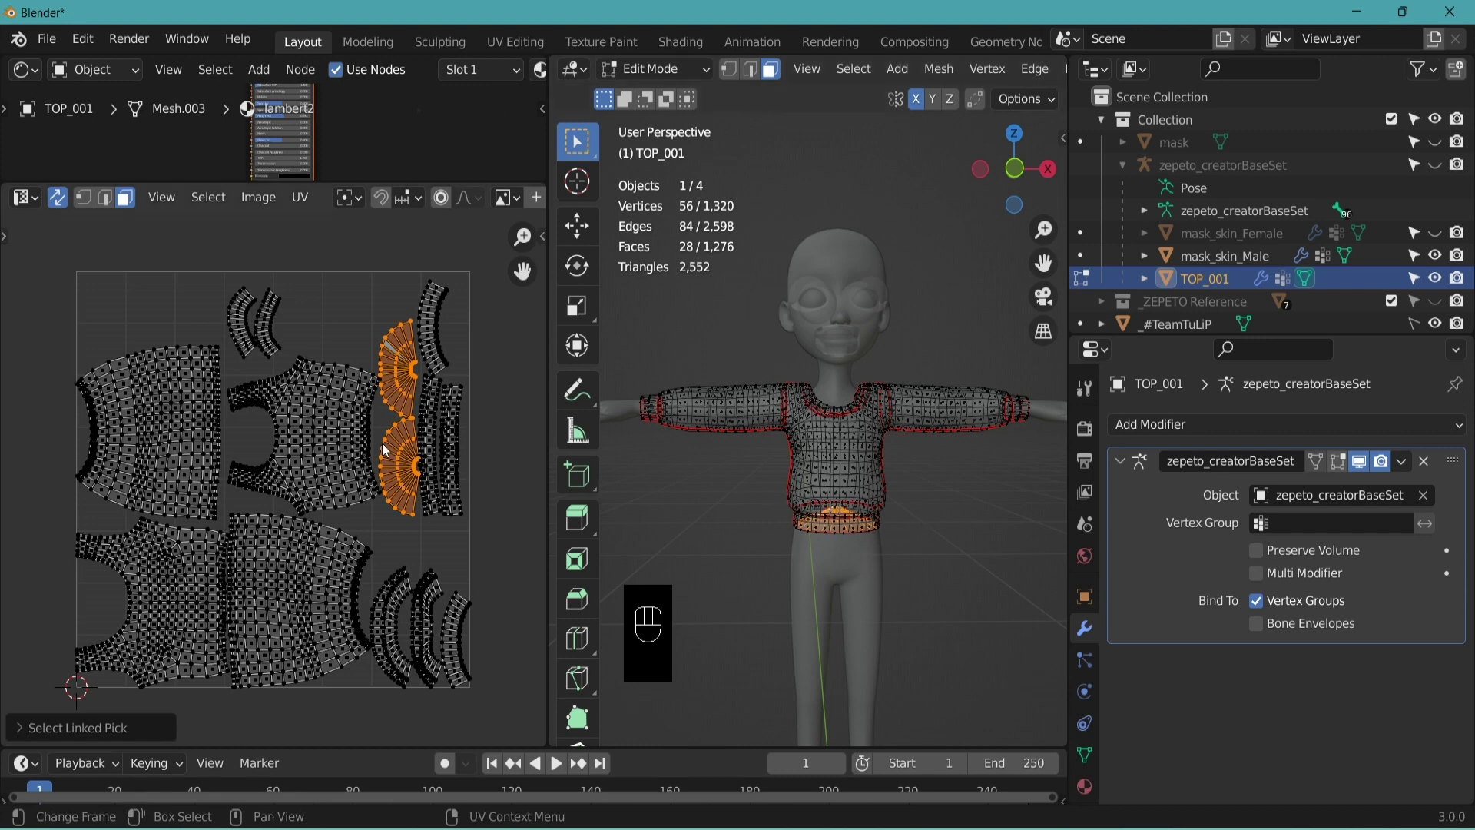
{"action": "key", "text": "alt+z"}
{"action": "left_click_drag", "start_coordinate": [897, 442], "coordinate": [921, 438]}
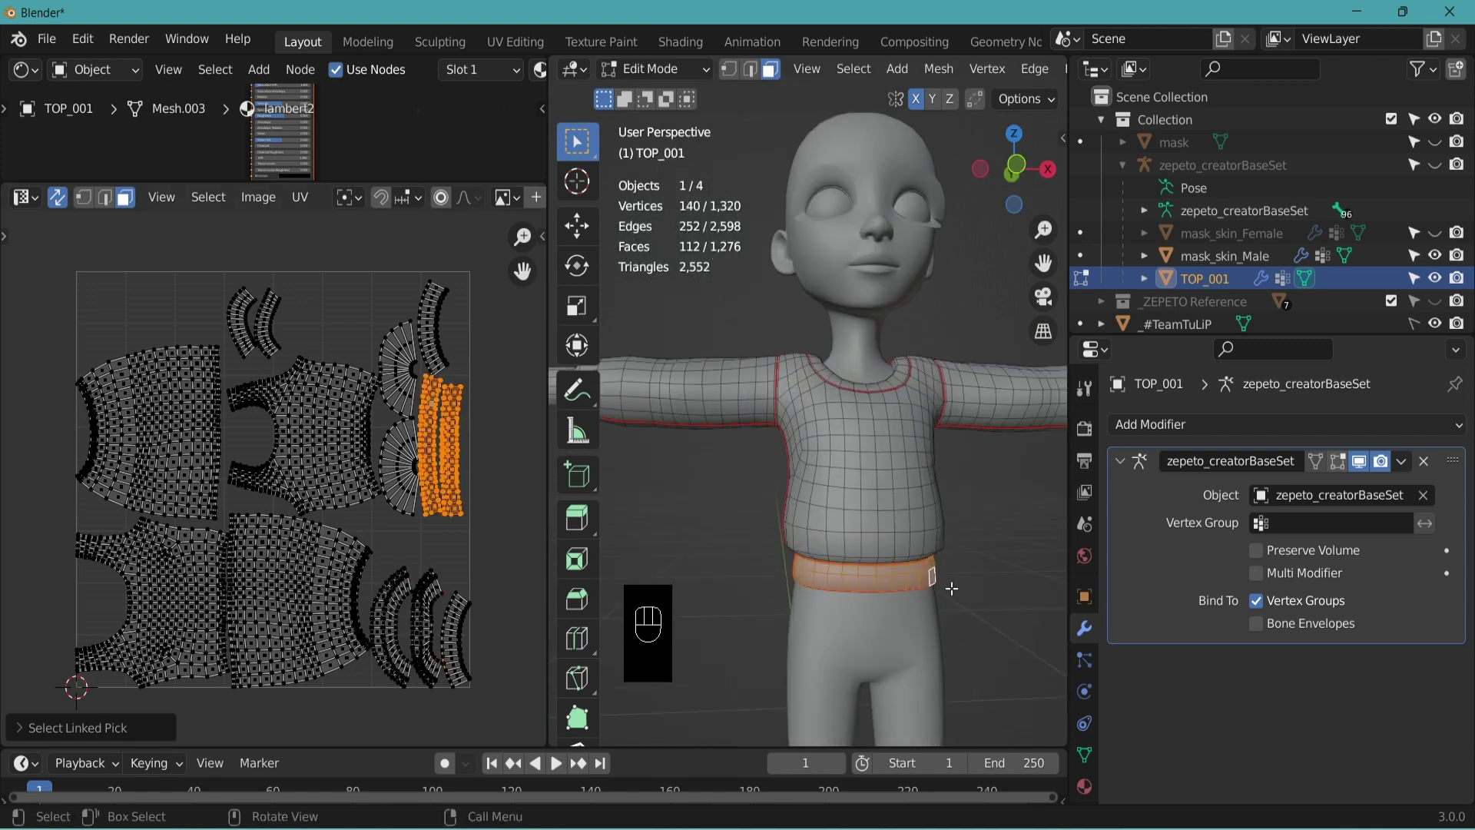
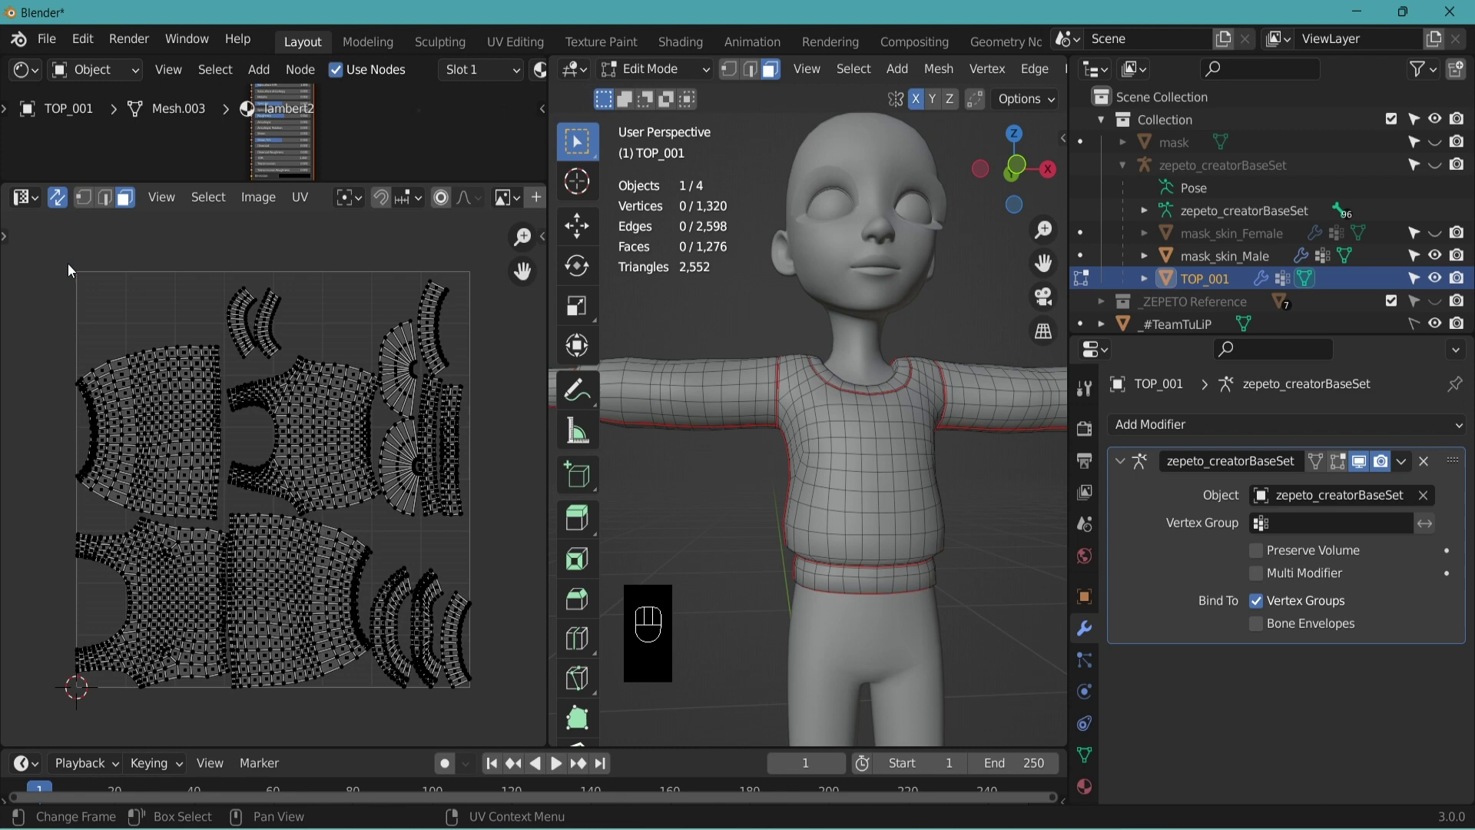
- Select all the top's UV islands and move them along X to sit right of the UV square
{"action": "left_click_drag", "start_coordinate": [480, 684], "coordinate": [72, 315]}
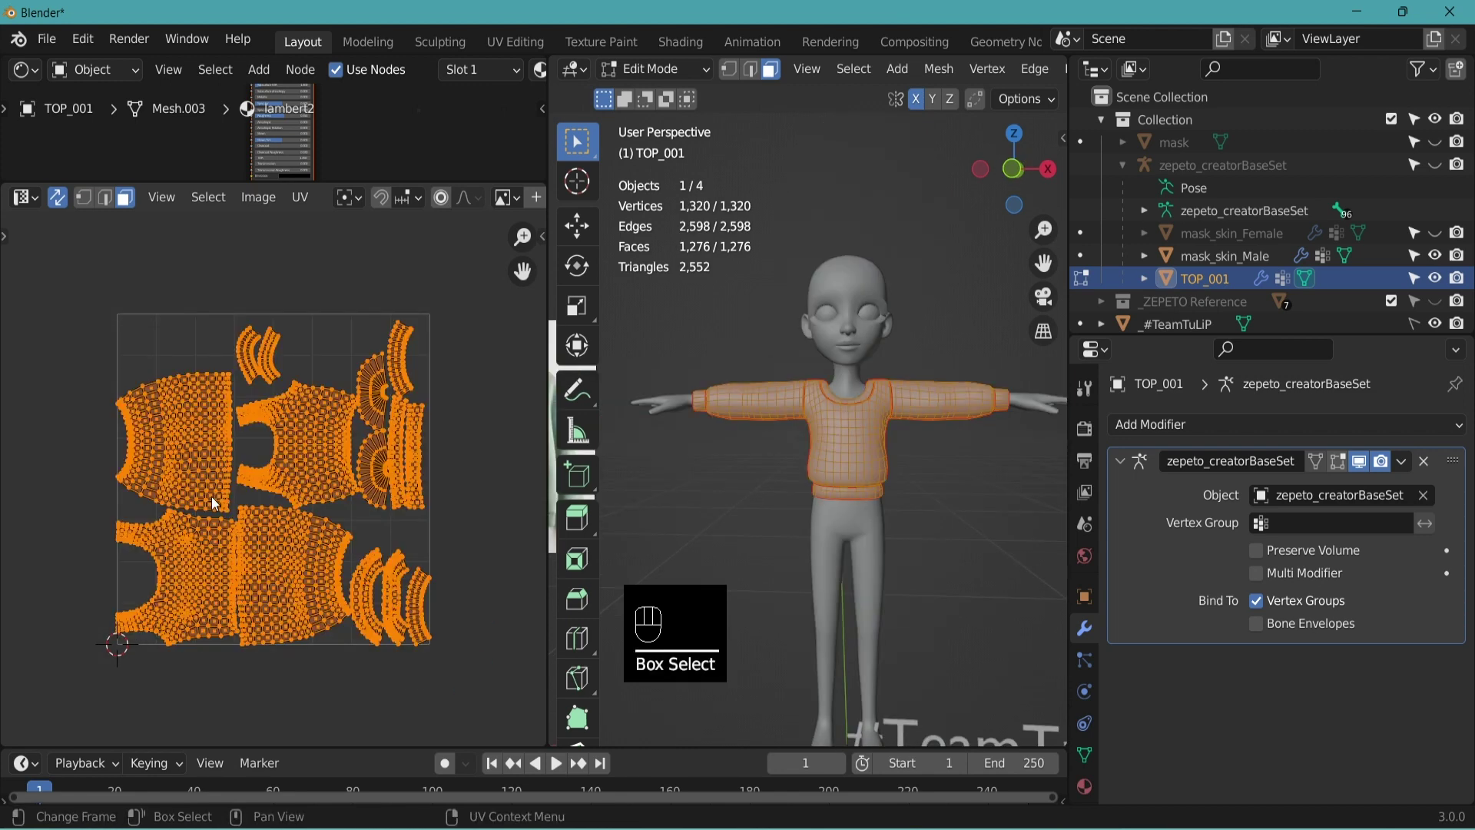
{"action": "key", "text": "Escape"}
{"action": "key", "text": "g"}
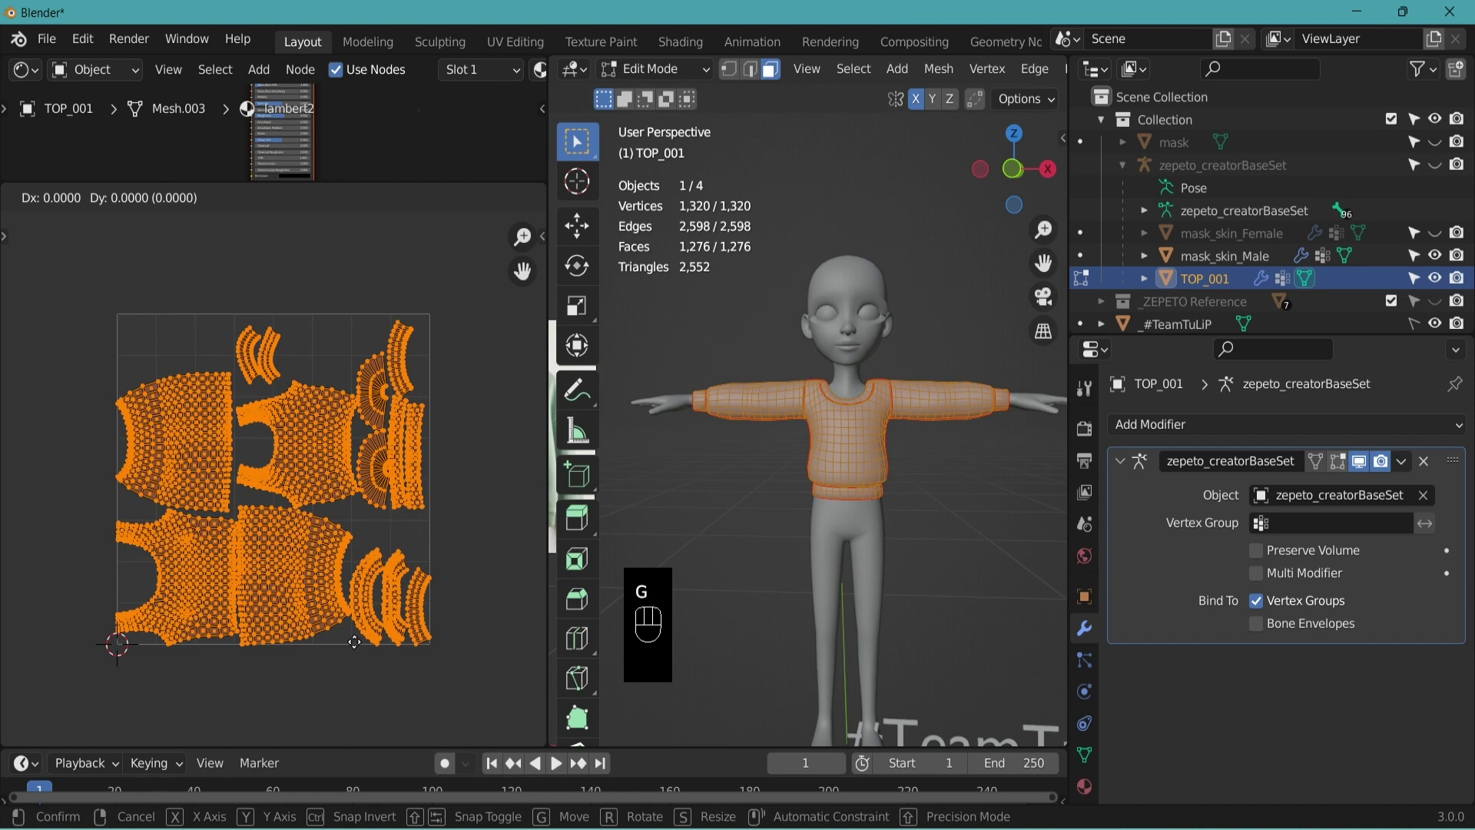
{"action": "key", "text": "x"}
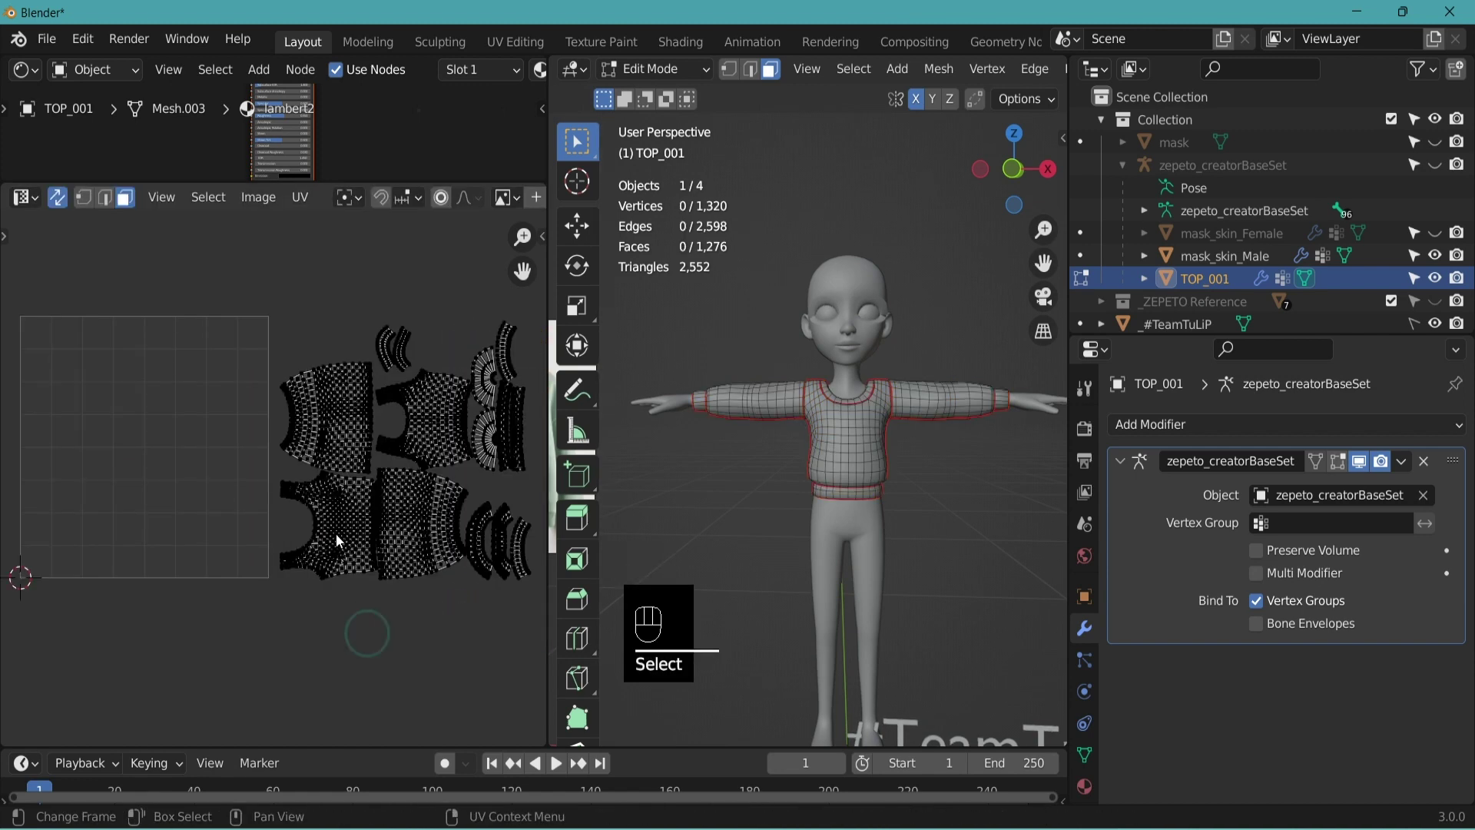
- Rotate the front body island 90° and place it at the top of the UV square
{"action": "key", "text": "l"}
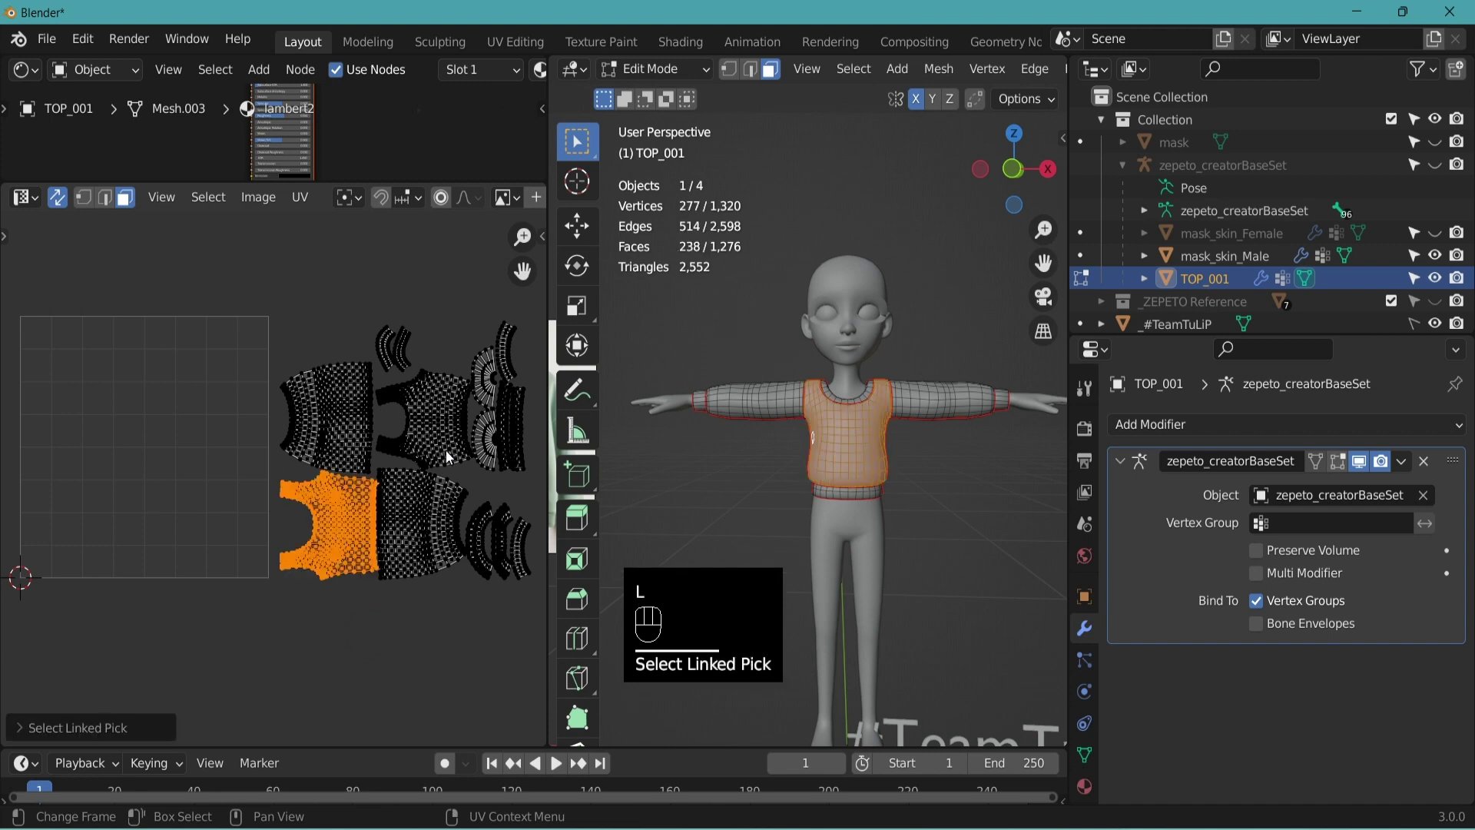
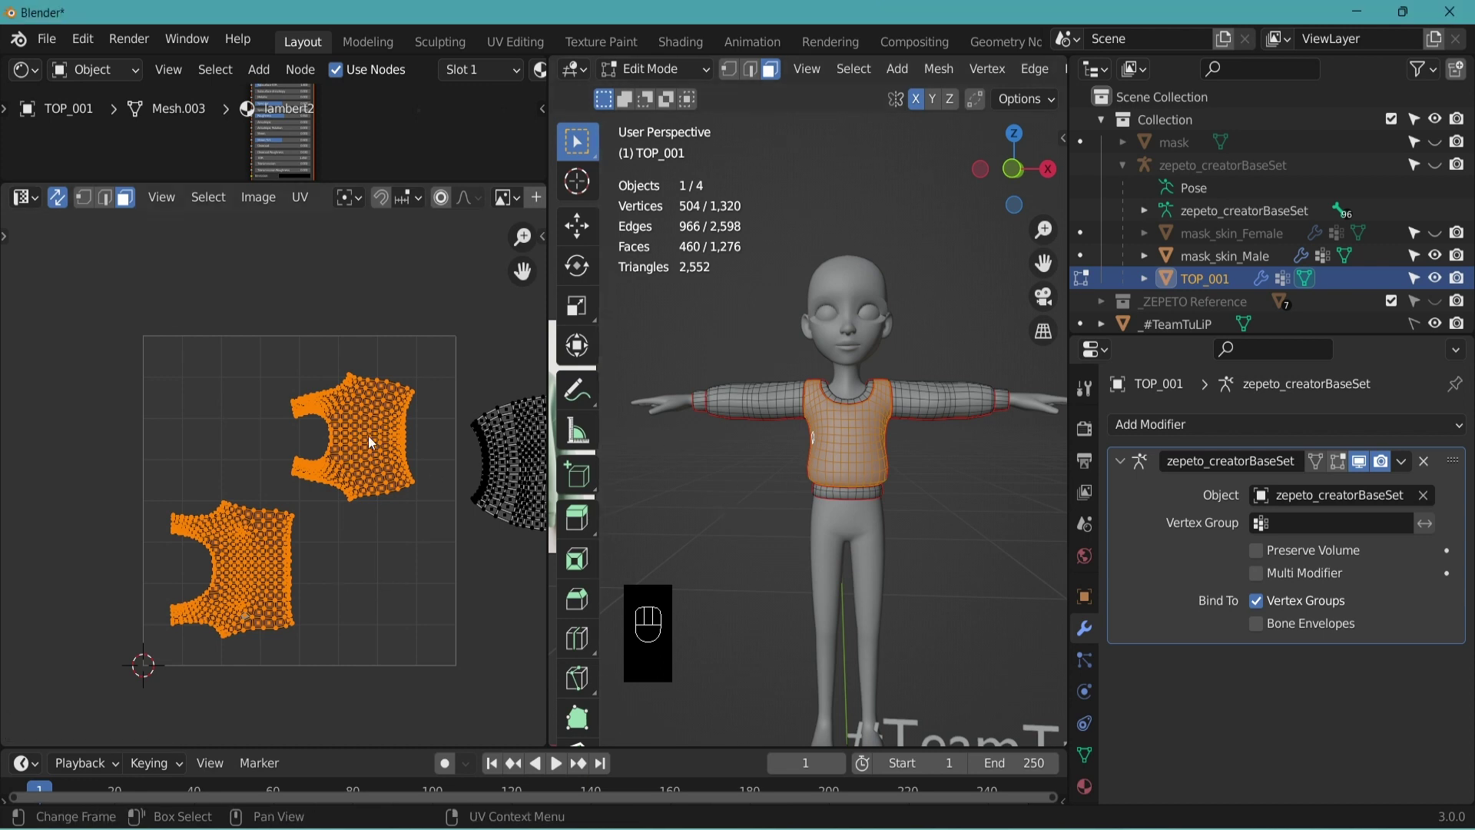
{"action": "key", "text": "r"}
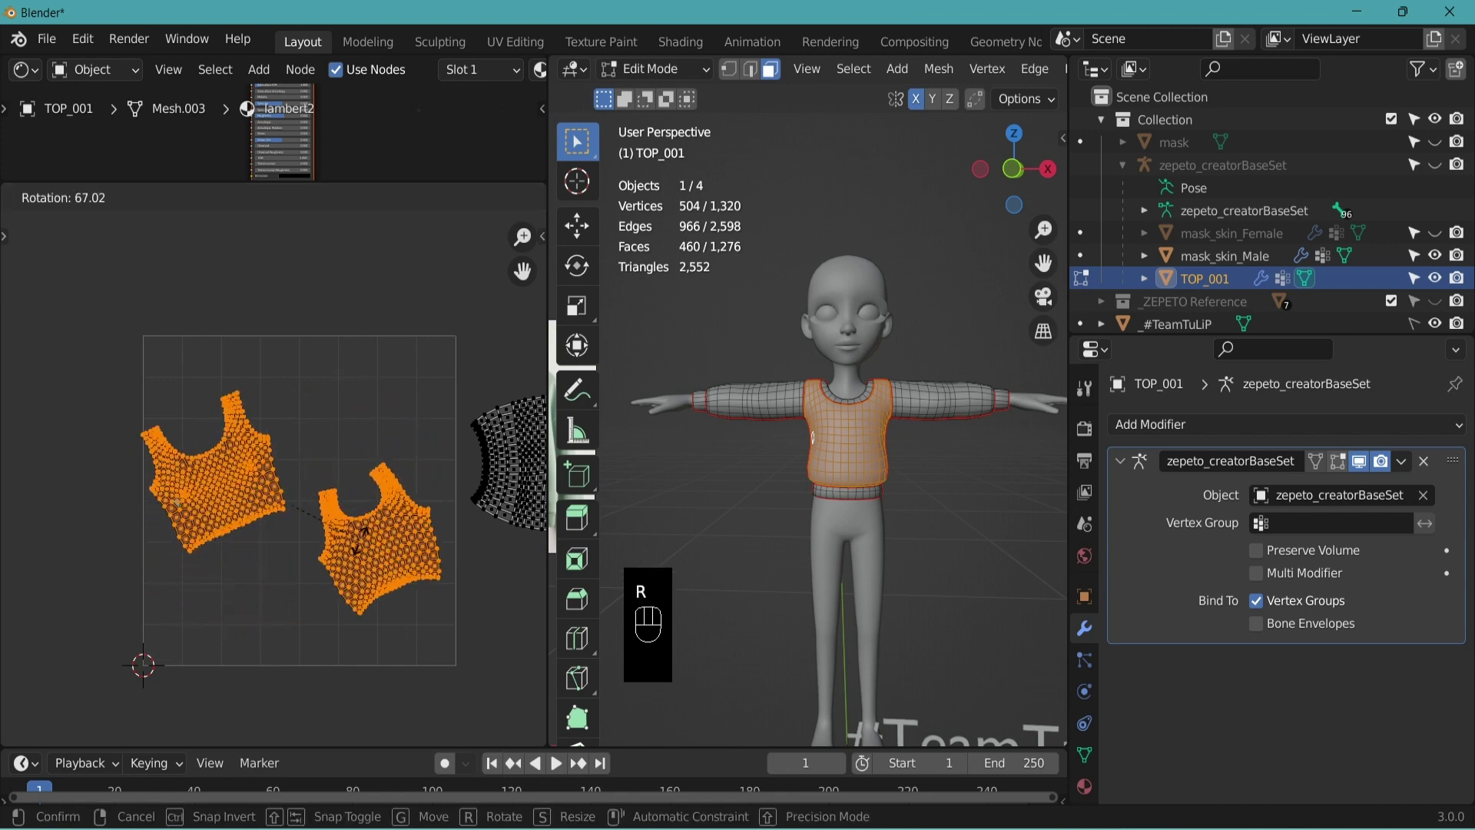
{"action": "key", "text": "KP_9"}
{"action": "key", "text": "KP_0"}
{"action": "key", "text": "Return"}
{"action": "key", "text": "l"}
{"action": "key", "text": "g"}
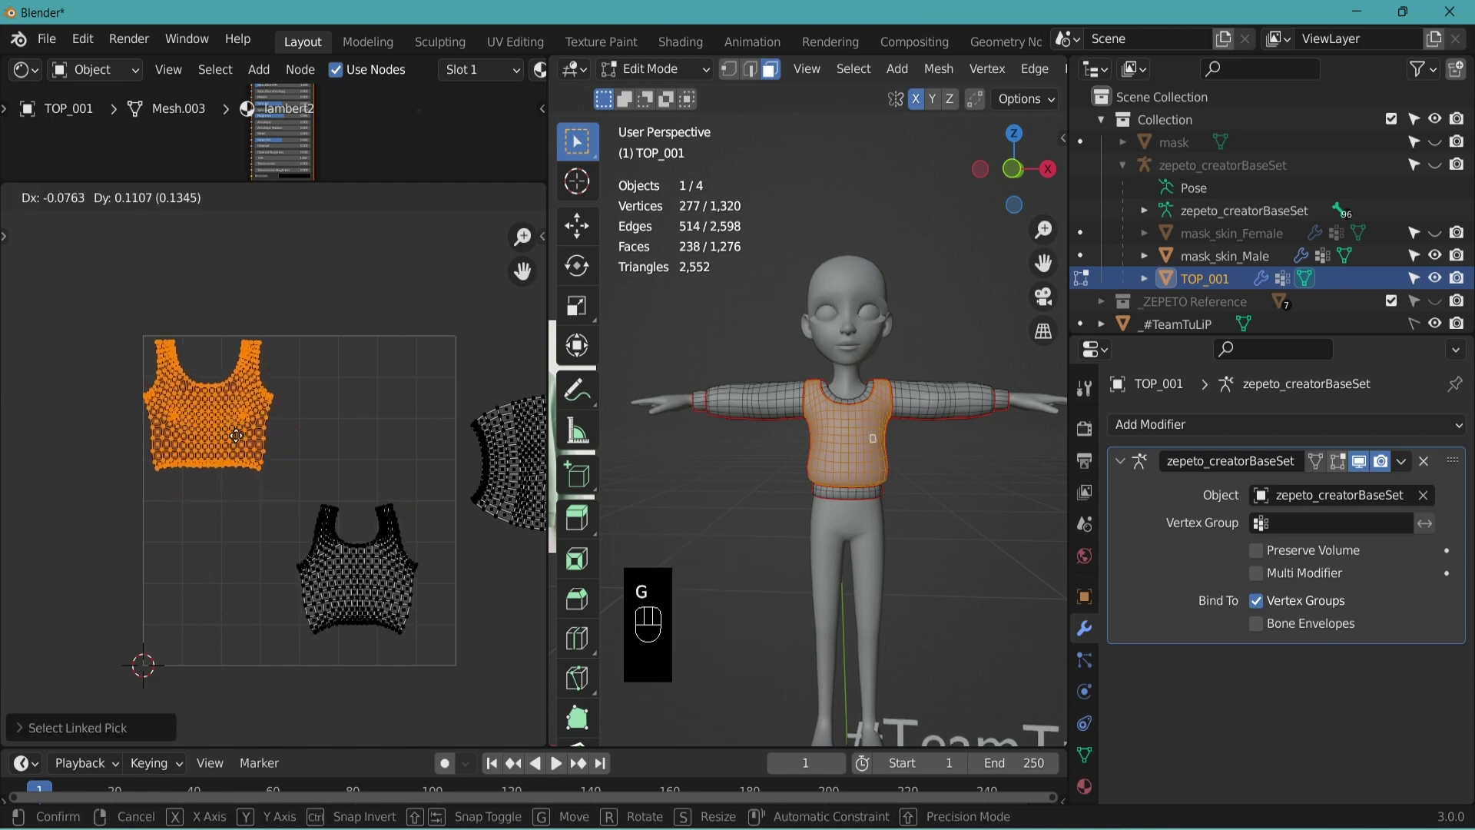
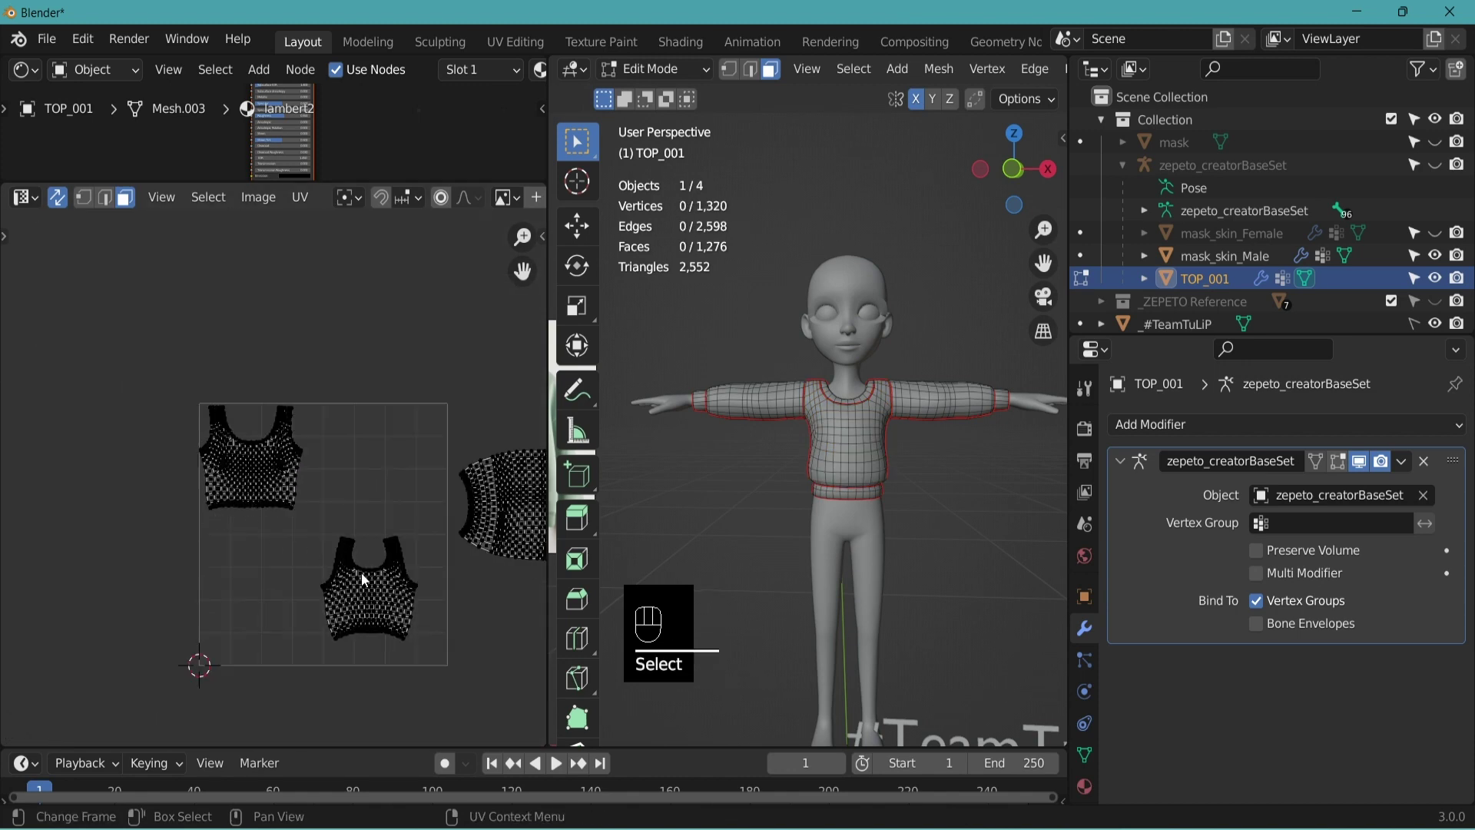
{"action": "left_click", "coordinate": [387, 600]}
- Place the back body island under the front one and bring a sleeve island into the square
{"action": "key", "text": "l"}
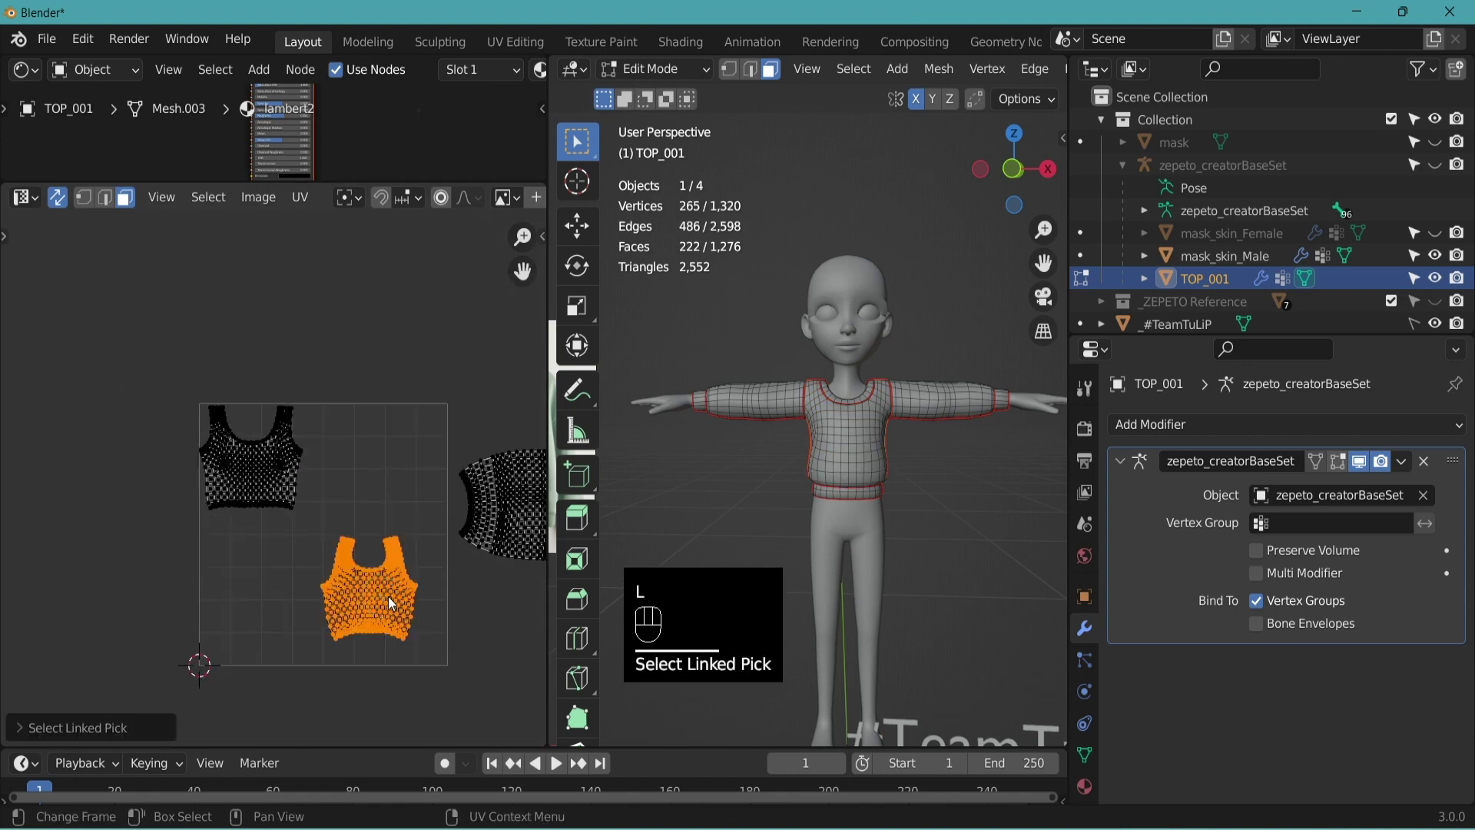
{"action": "key", "text": "g"}
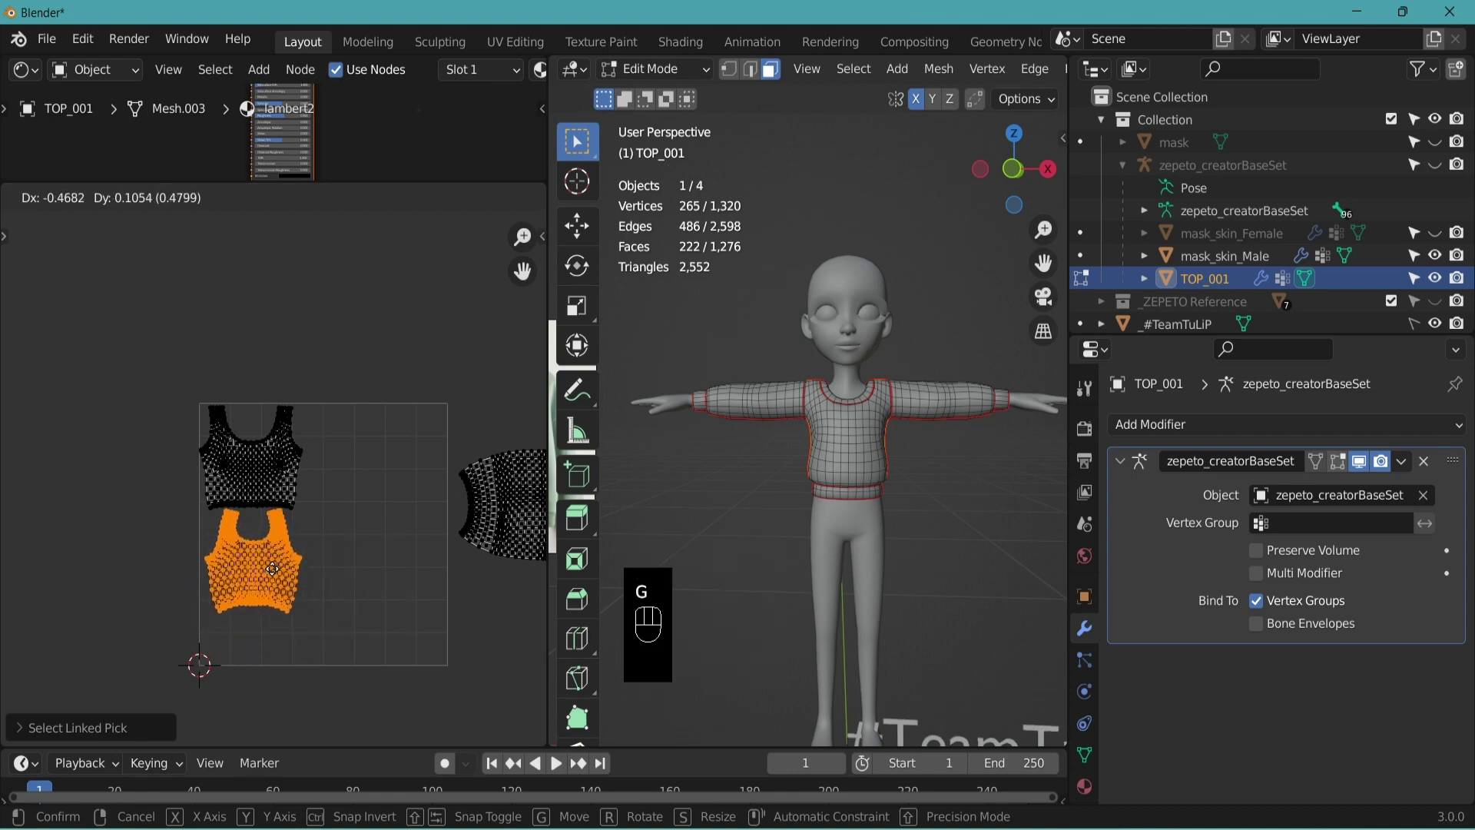
{"action": "key", "text": "l"}
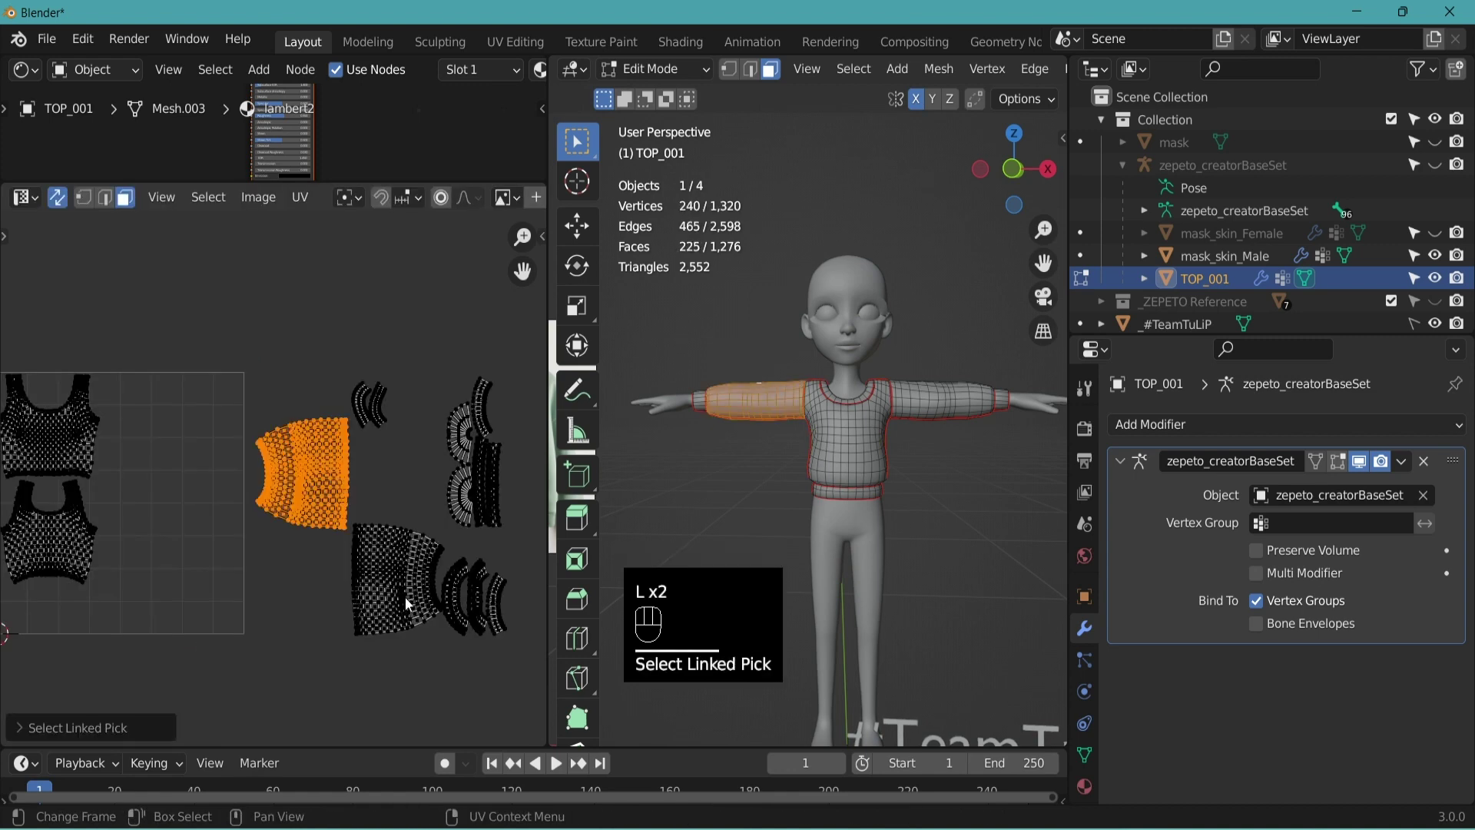
{"action": "key", "text": "g"}
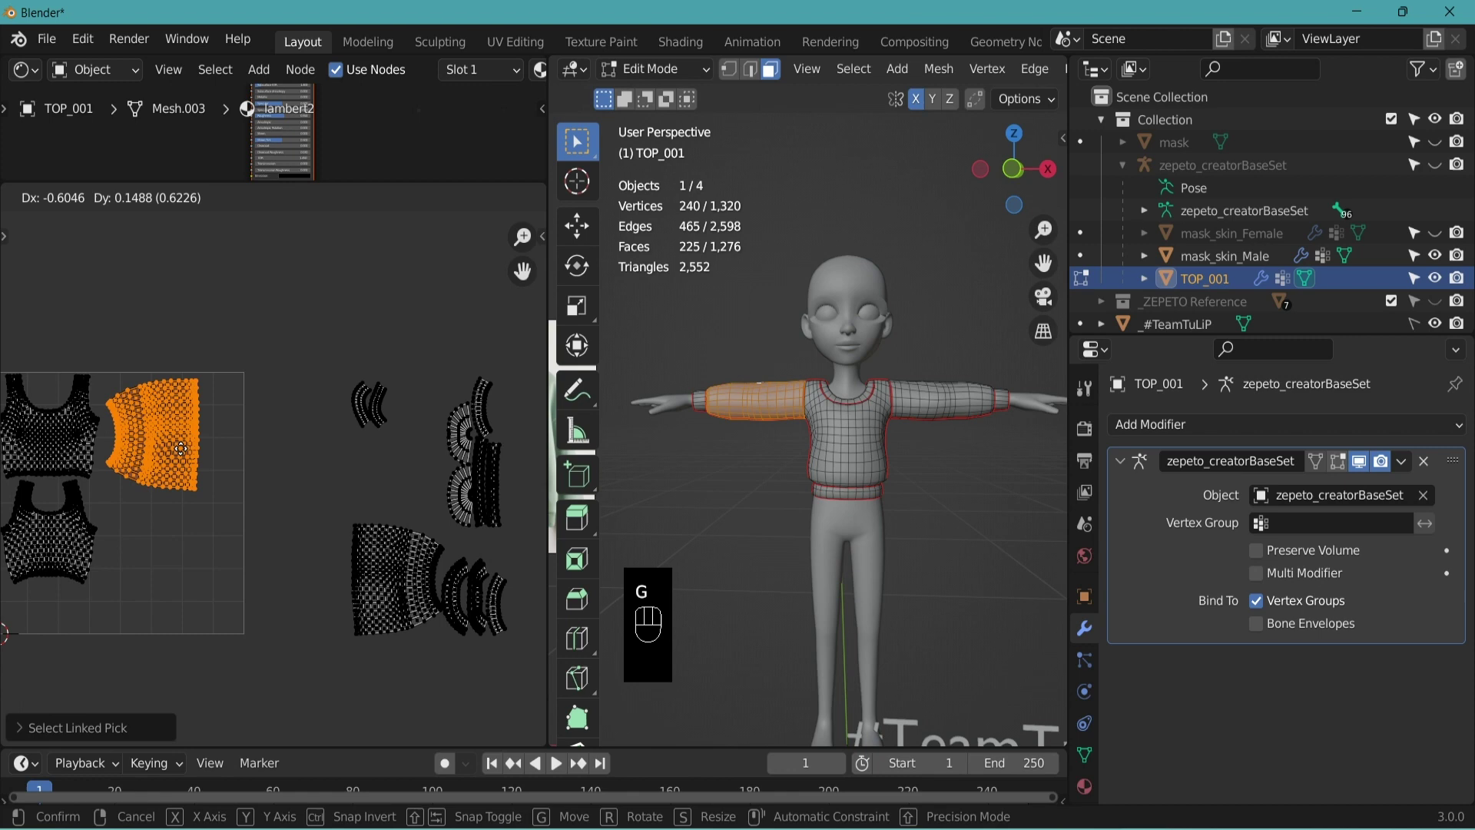
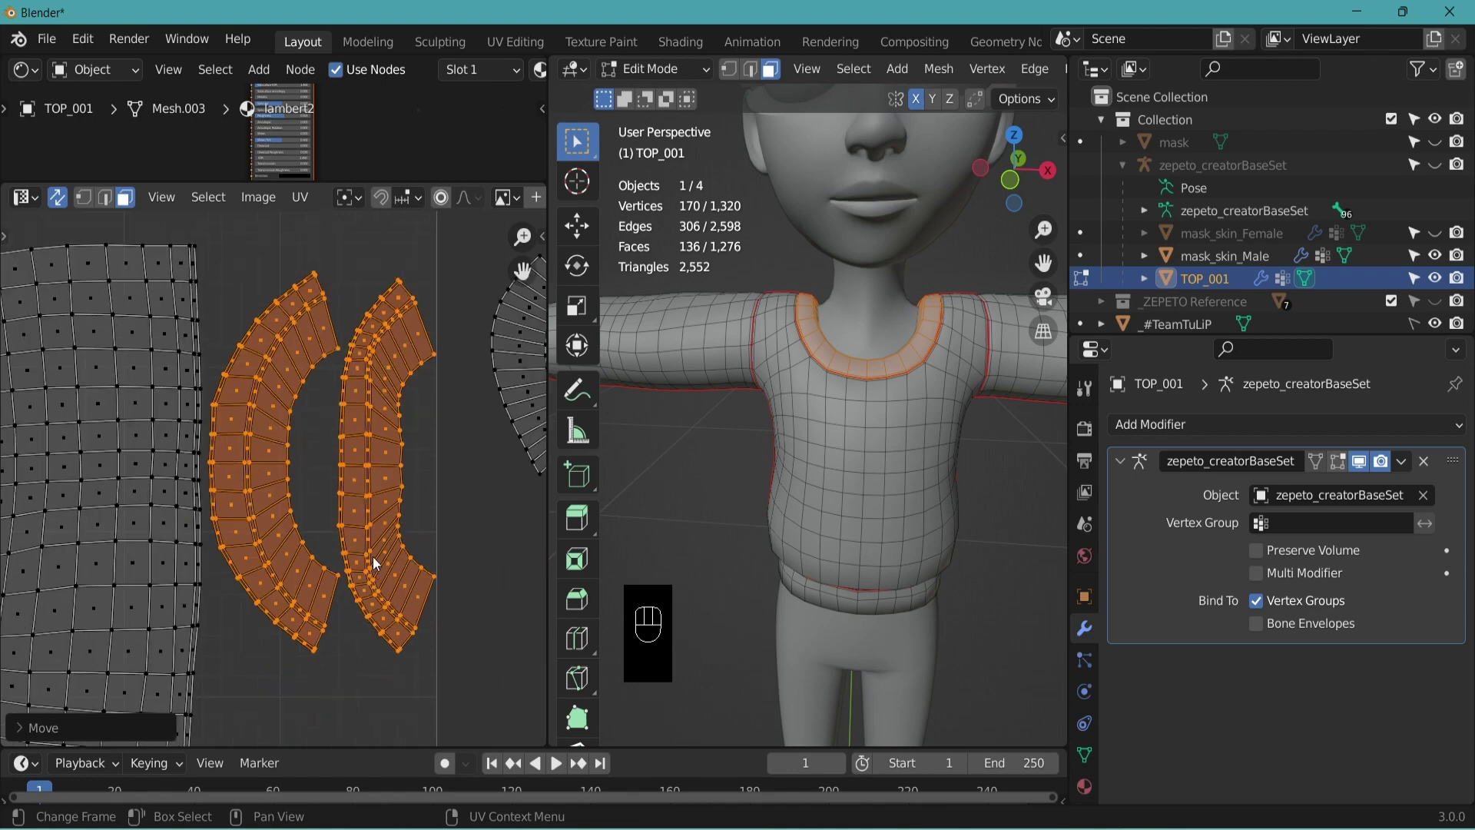
- Drop the sleeve in place and move the small strip island into the UV square
{"action": "key", "text": "g"}
{"action": "left_click", "coordinate": [425, 525]}
{"action": "left_click", "coordinate": [327, 634]}
{"action": "key", "text": "Escape"}
{"action": "key", "text": "l"}
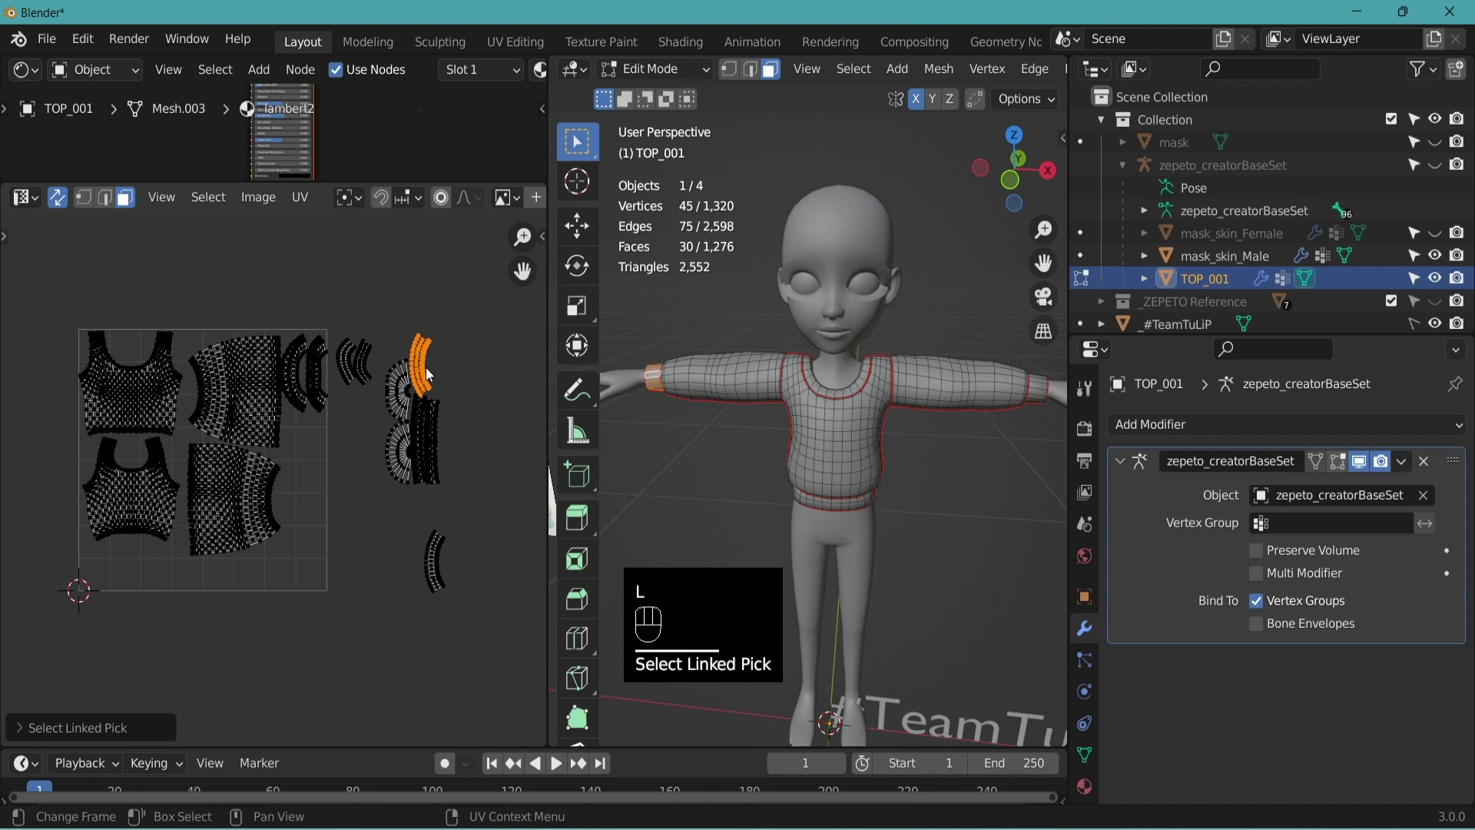
{"action": "key", "text": "g"}
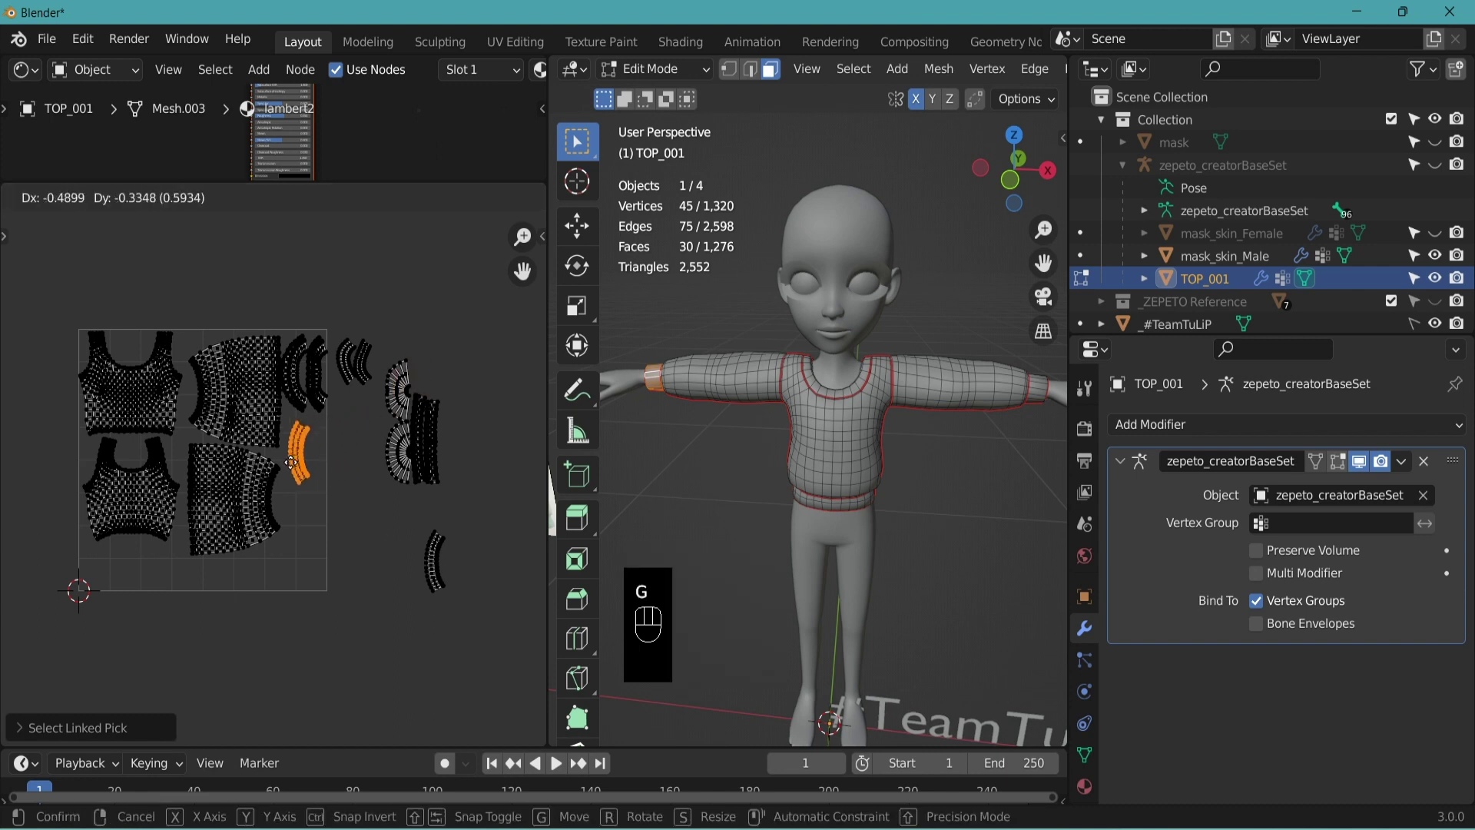
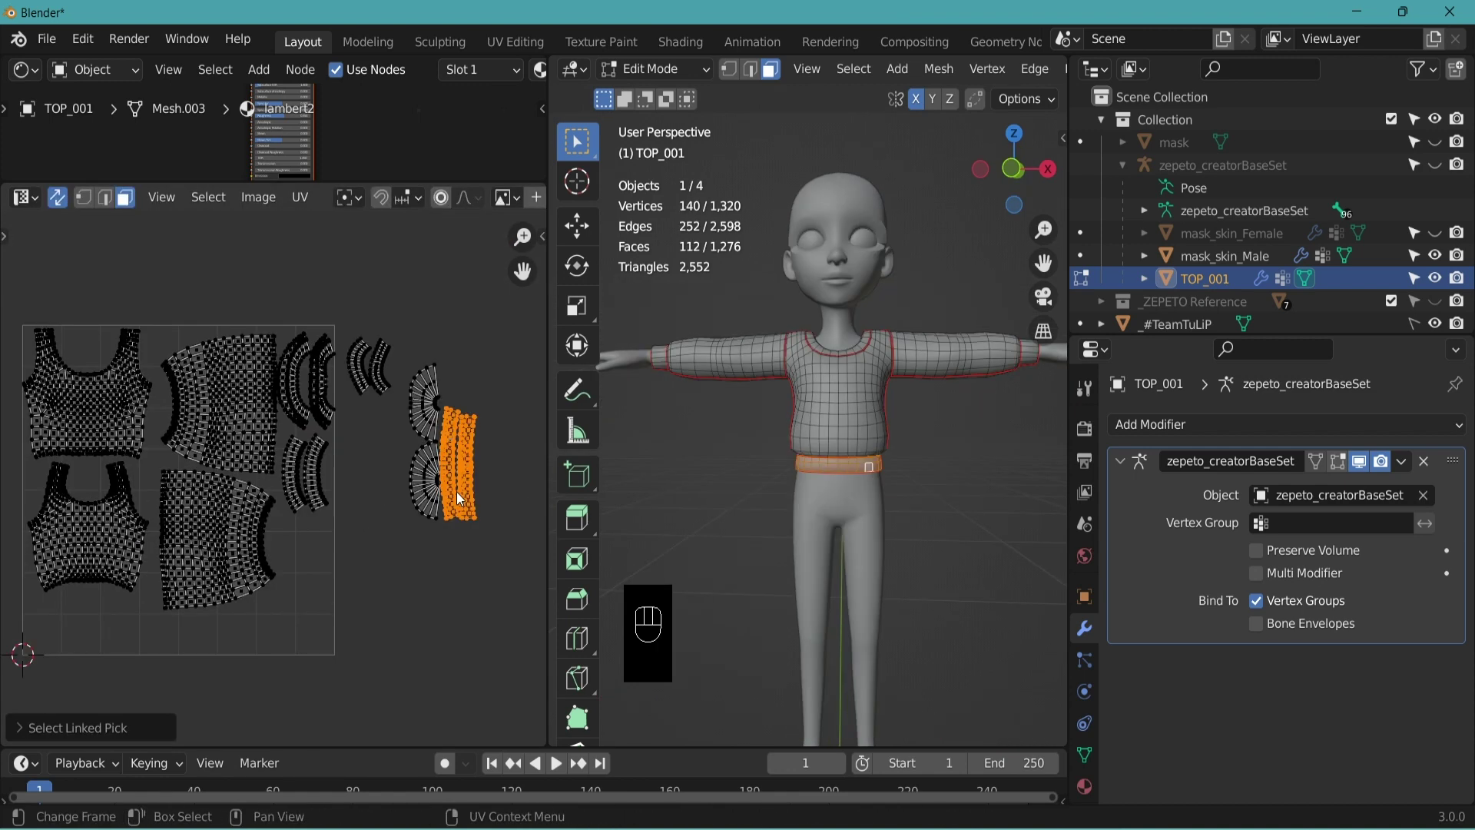
- Rotate the neckline islands by -90° and start repositioning them
{"action": "key", "text": "g"}
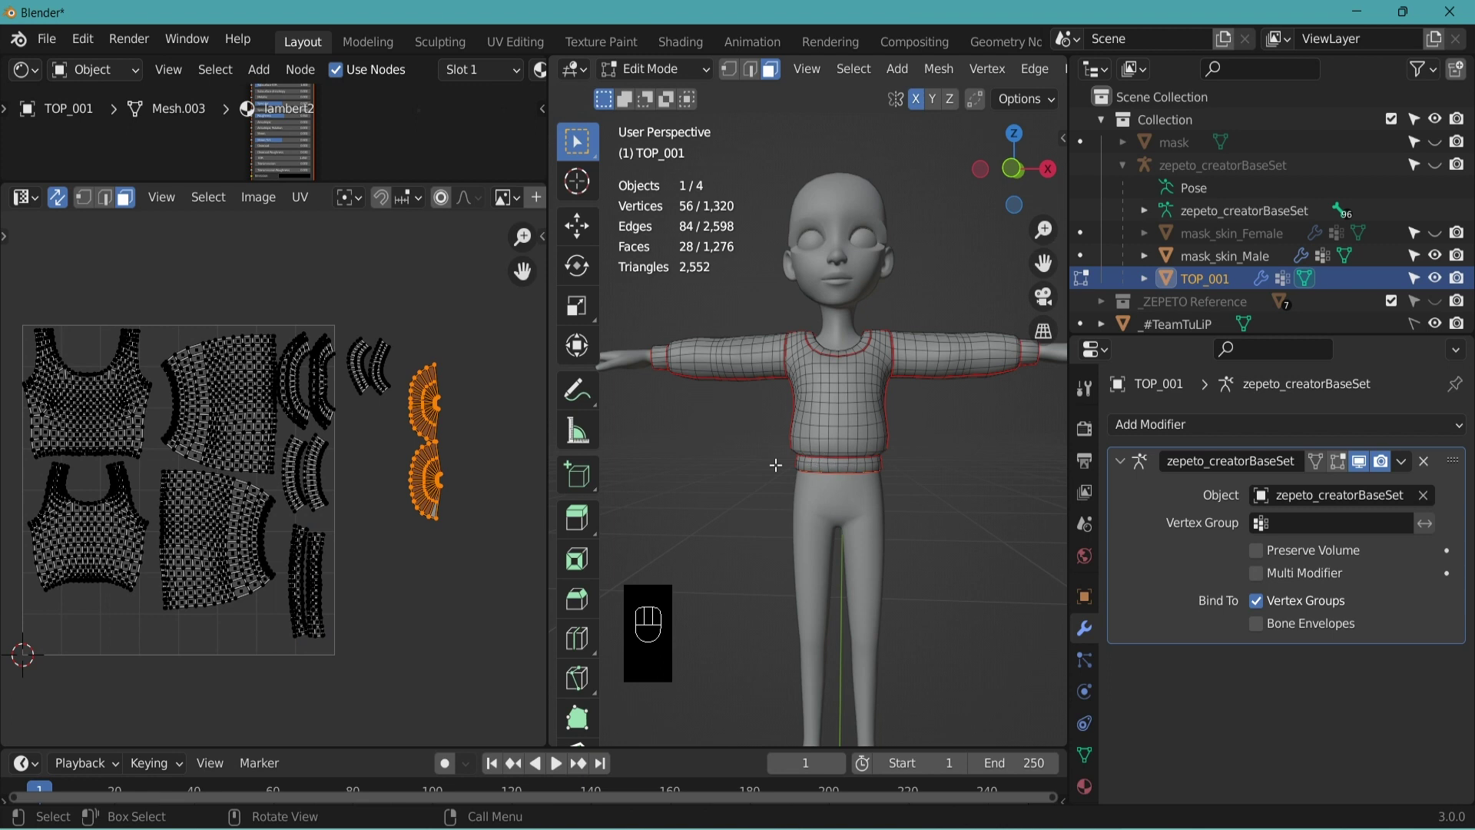
{"action": "key", "text": "Escape"}
{"action": "key", "text": "r"}
{"action": "key", "text": "KP_Subtract"}
{"action": "key", "text": "KP_9"}
{"action": "key", "text": "KP_0"}
{"action": "key", "text": "Return"}
{"action": "key", "text": "g"}
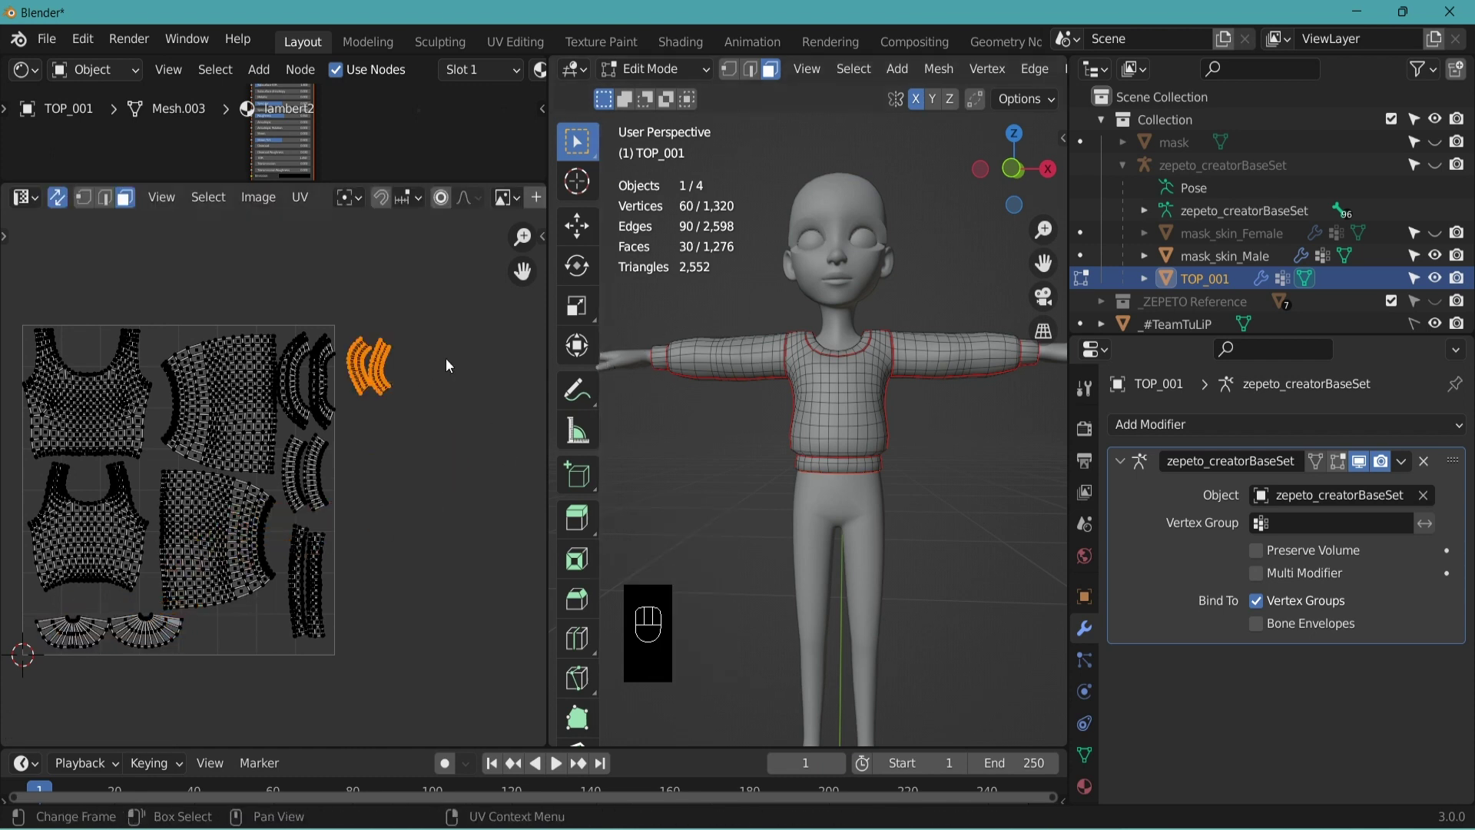
- Rotate the neckline islands another -90° to lie horizontally along the bottom of the square
{"action": "key", "text": "r"}
{"action": "key", "text": "KP_Subtract"}
{"action": "key", "text": "KP_9"}
{"action": "key", "text": "KP_0"}
{"action": "key", "text": "Return"}
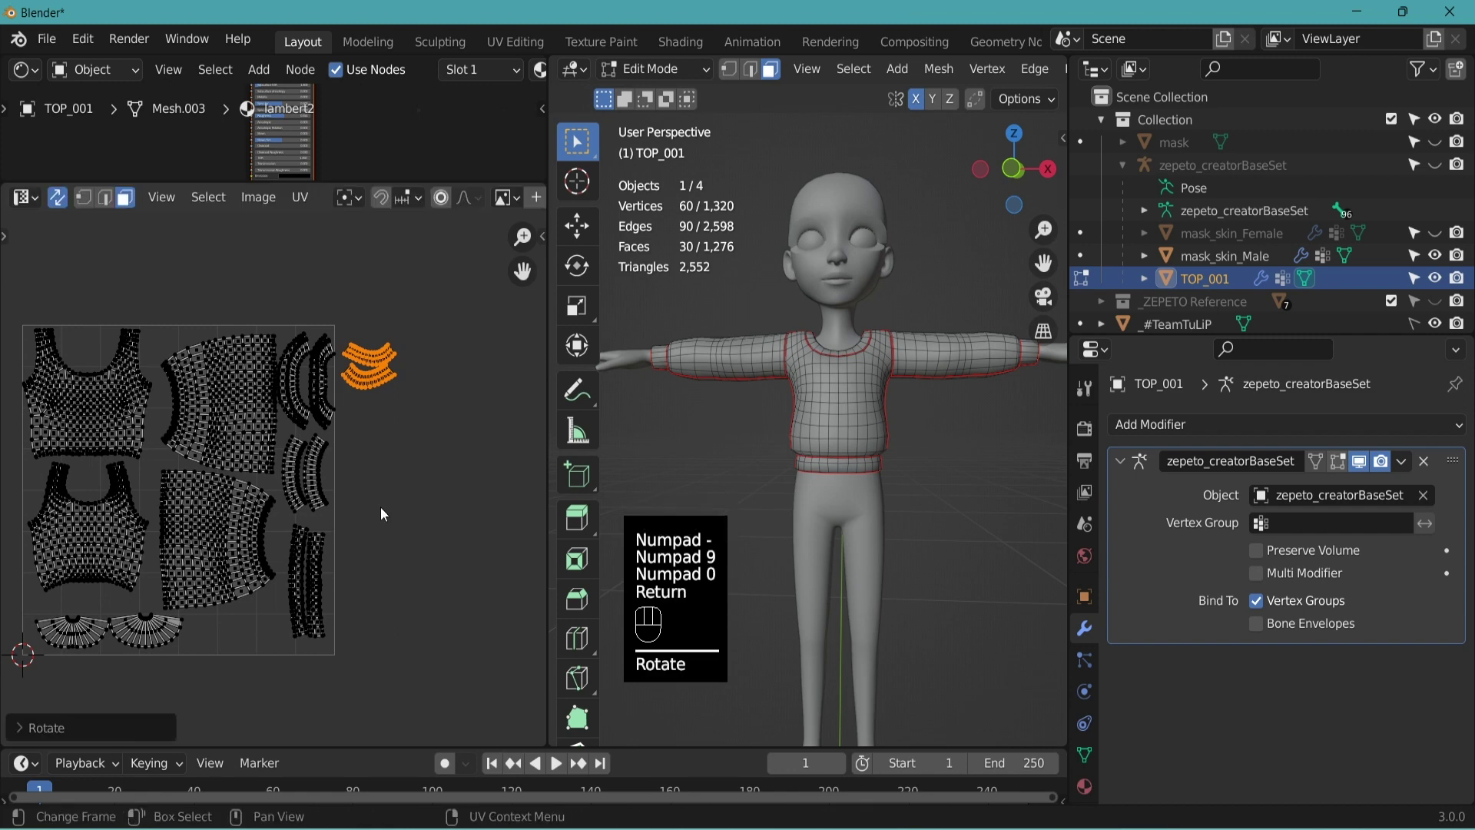
{"action": "key", "text": "g"}
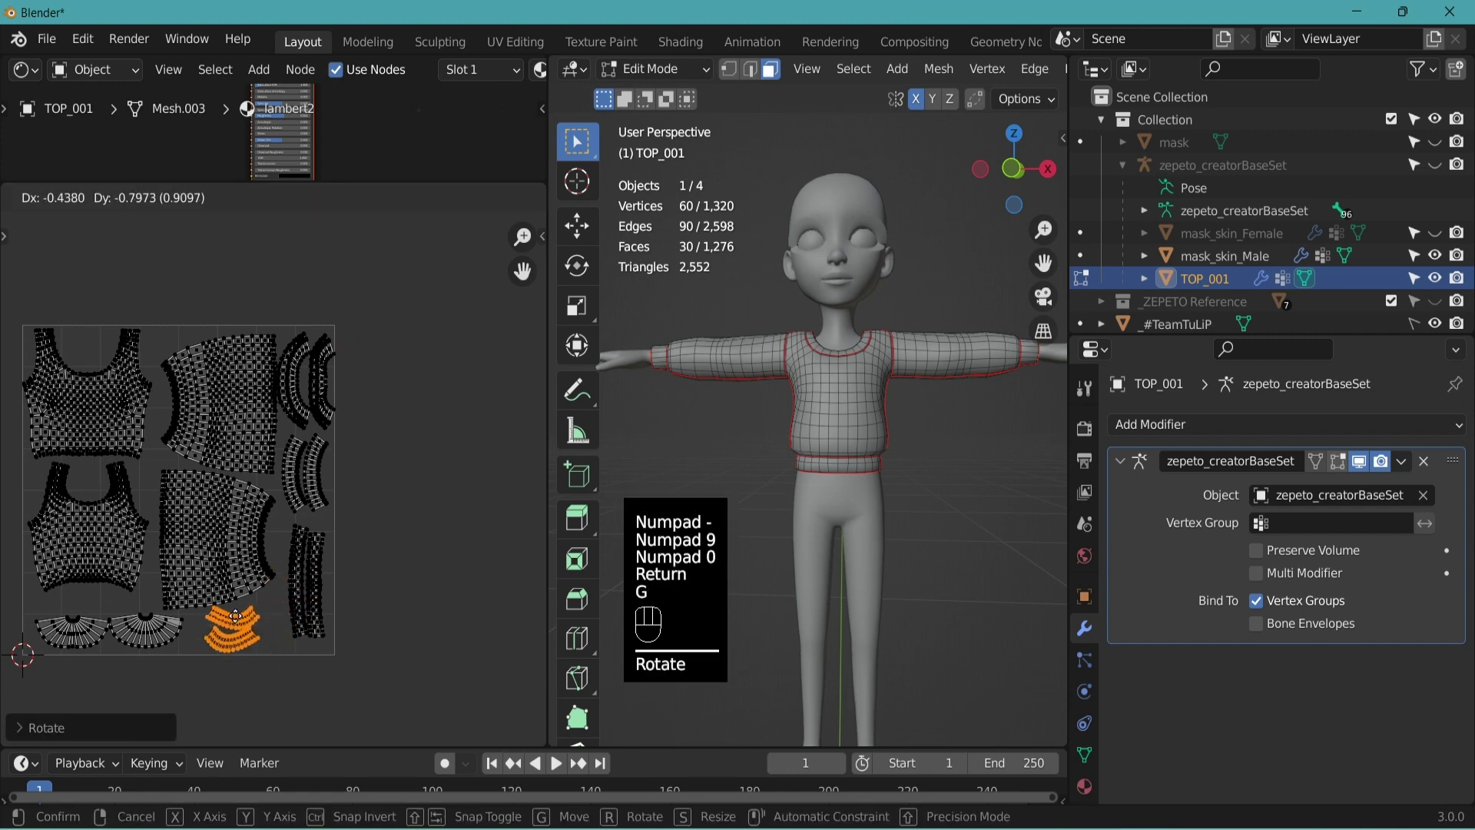
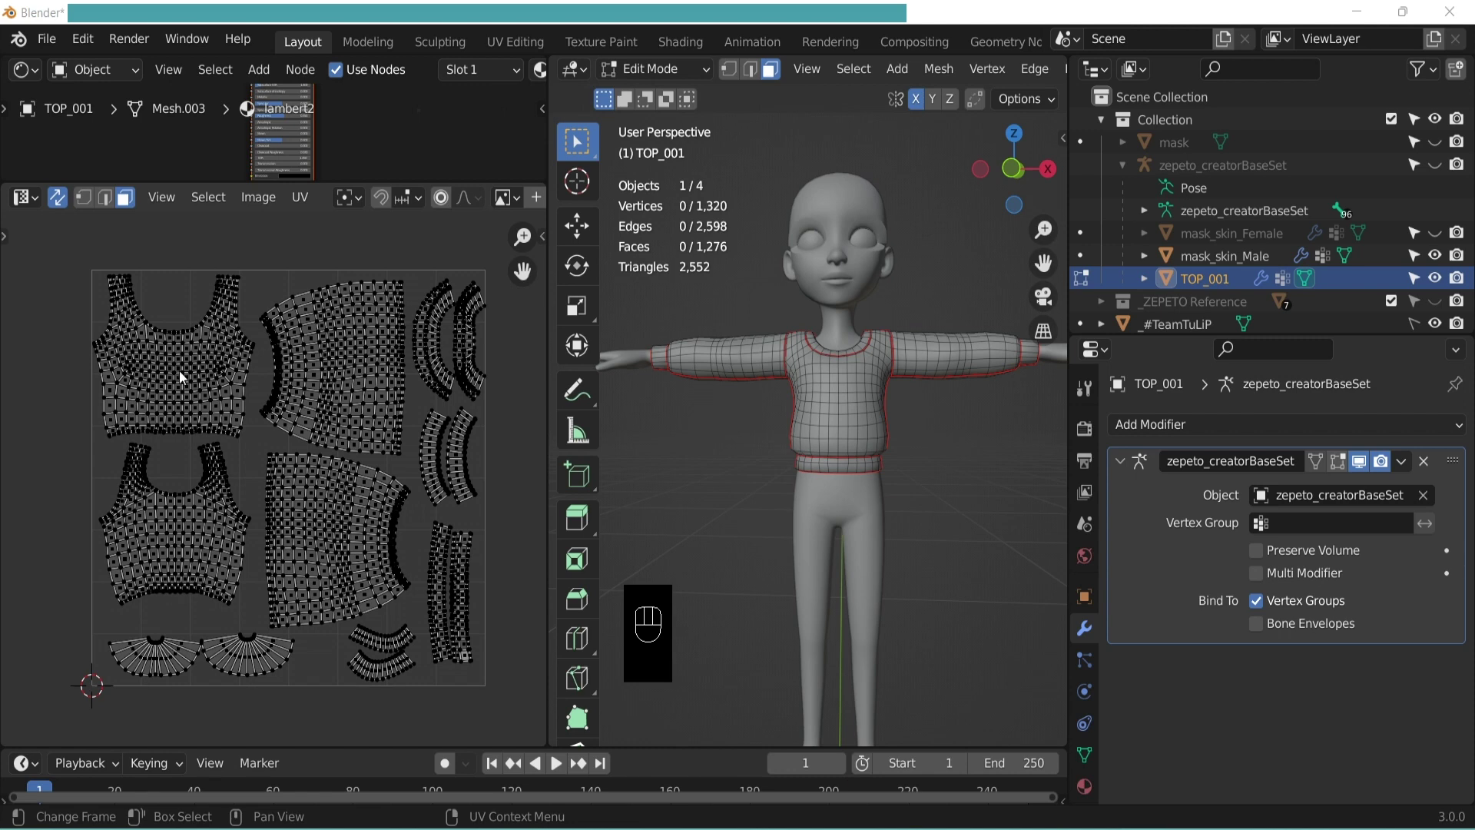
- Scale up the four body and sleeve islands slightly and nudge one sleeve island back into place
{"action": "key", "text": "l"}
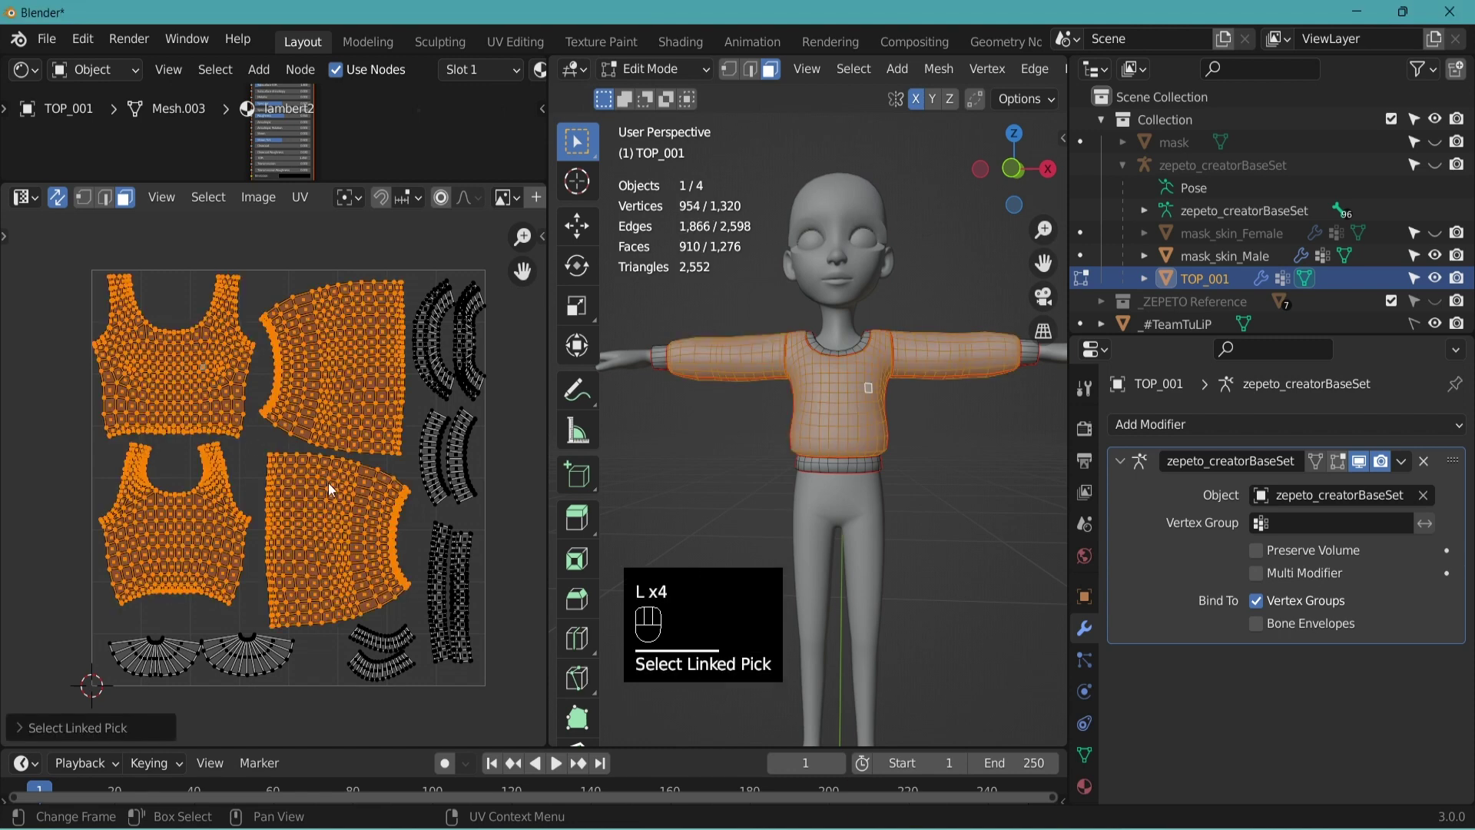
{"action": "key", "text": "s"}
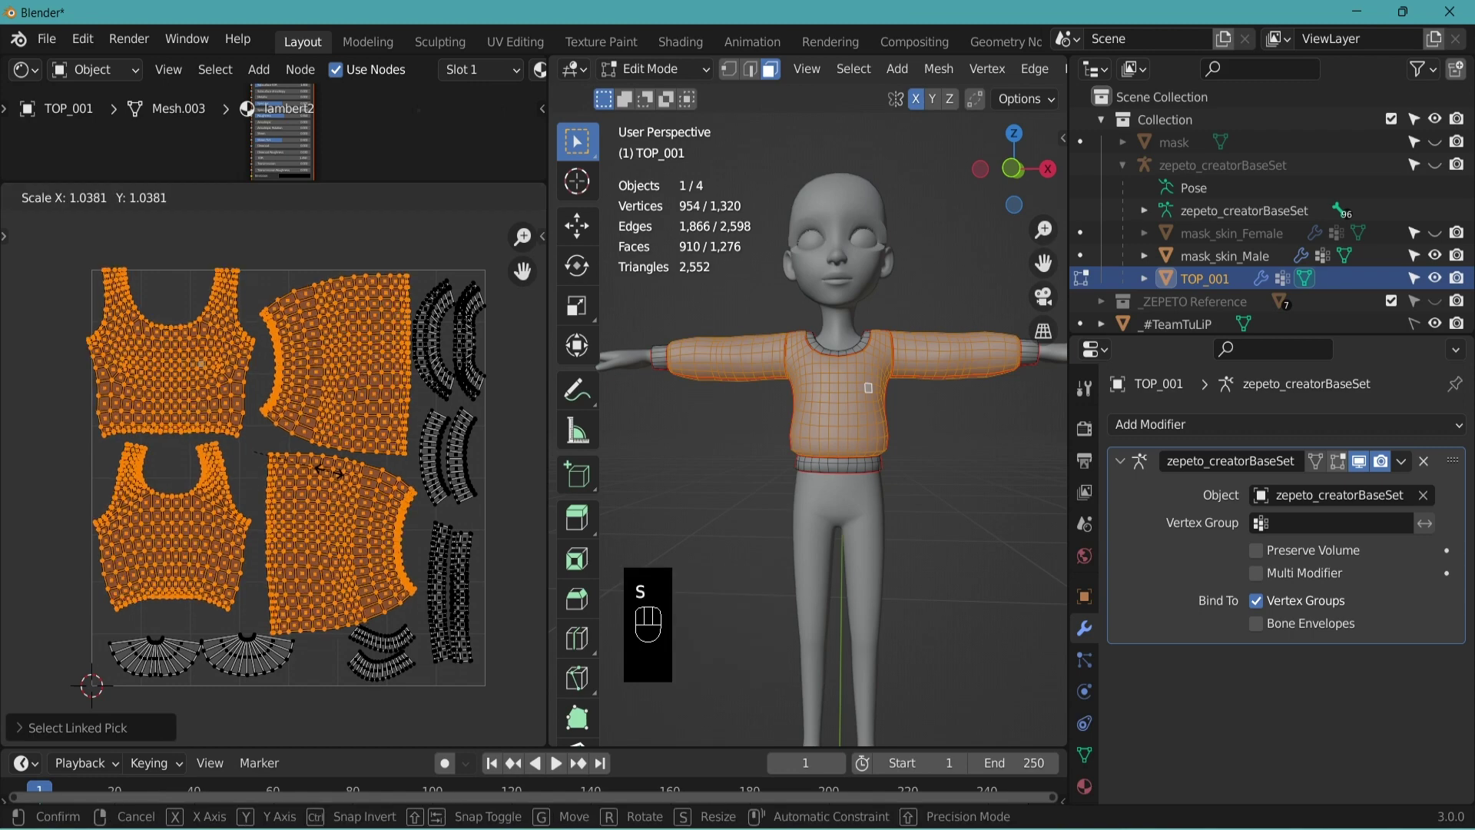
{"action": "key", "text": "g"}
{"action": "left_click", "coordinate": [335, 375]}
{"action": "key", "text": "l"}
{"action": "key", "text": "g"}
{"action": "left_click", "coordinate": [380, 361]}
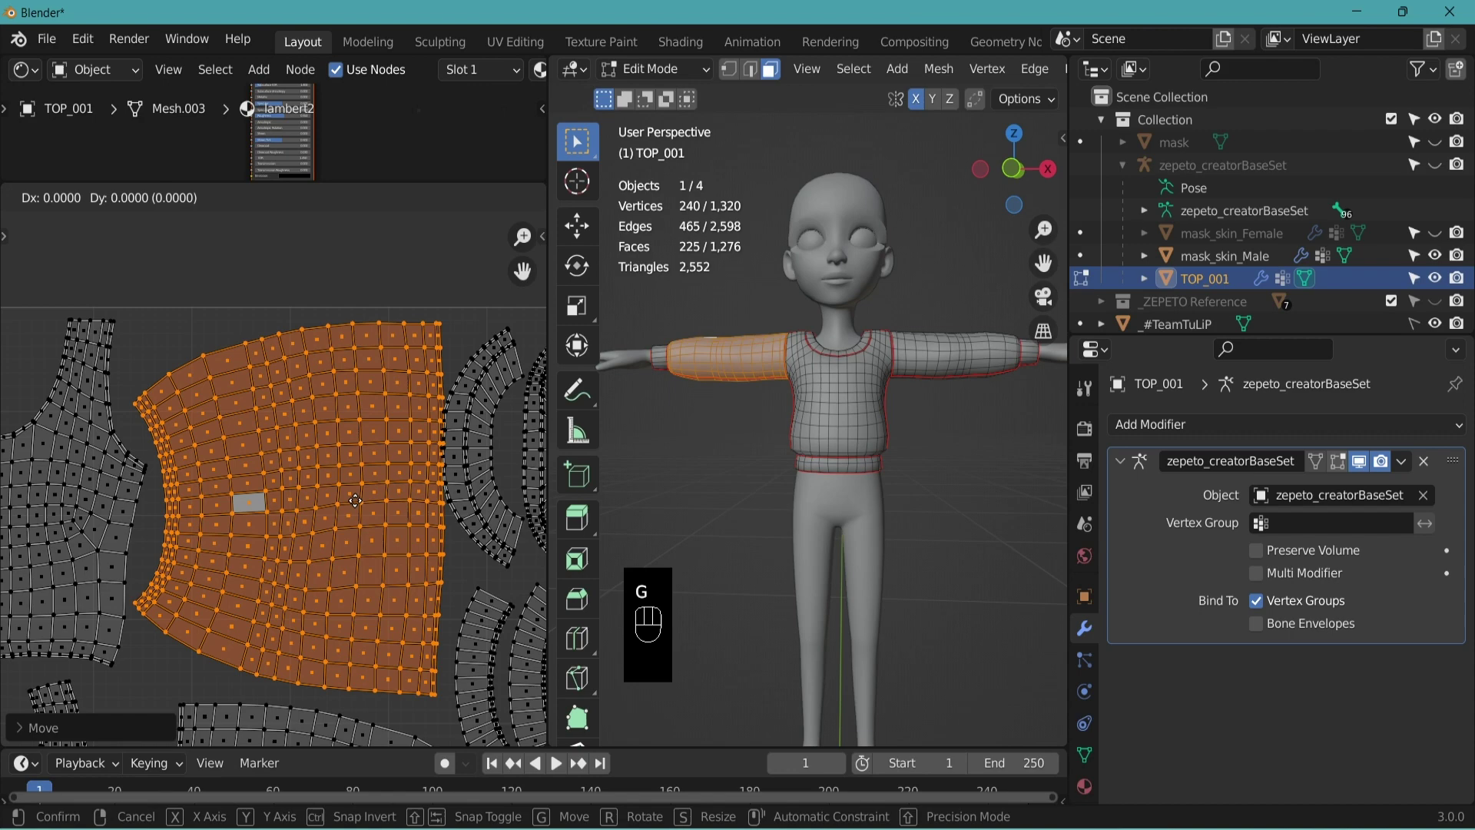
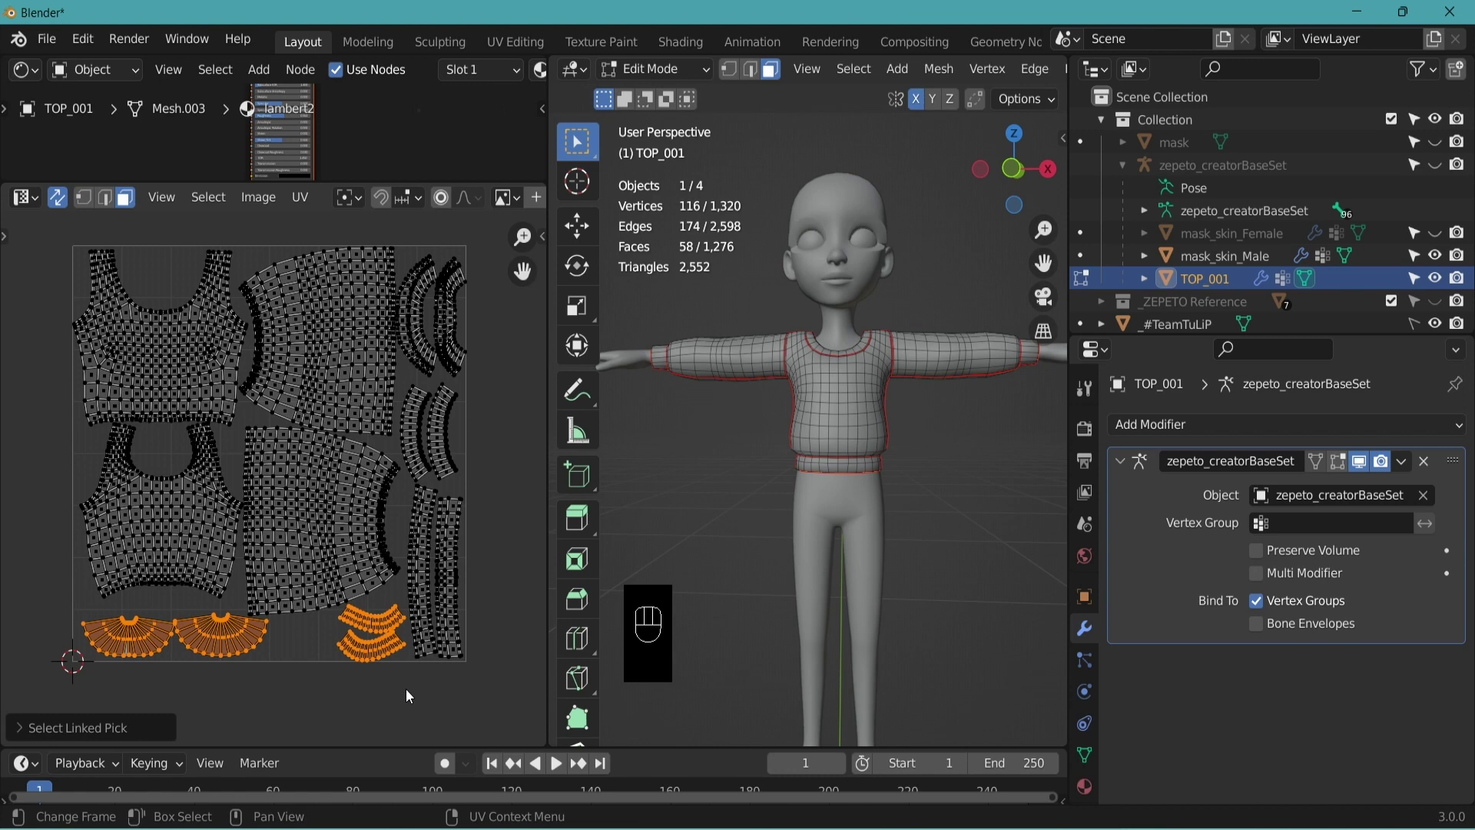
- Scale the bottom neckline islands down to about 0.8 so they fit inside the square
{"action": "key", "text": "s"}
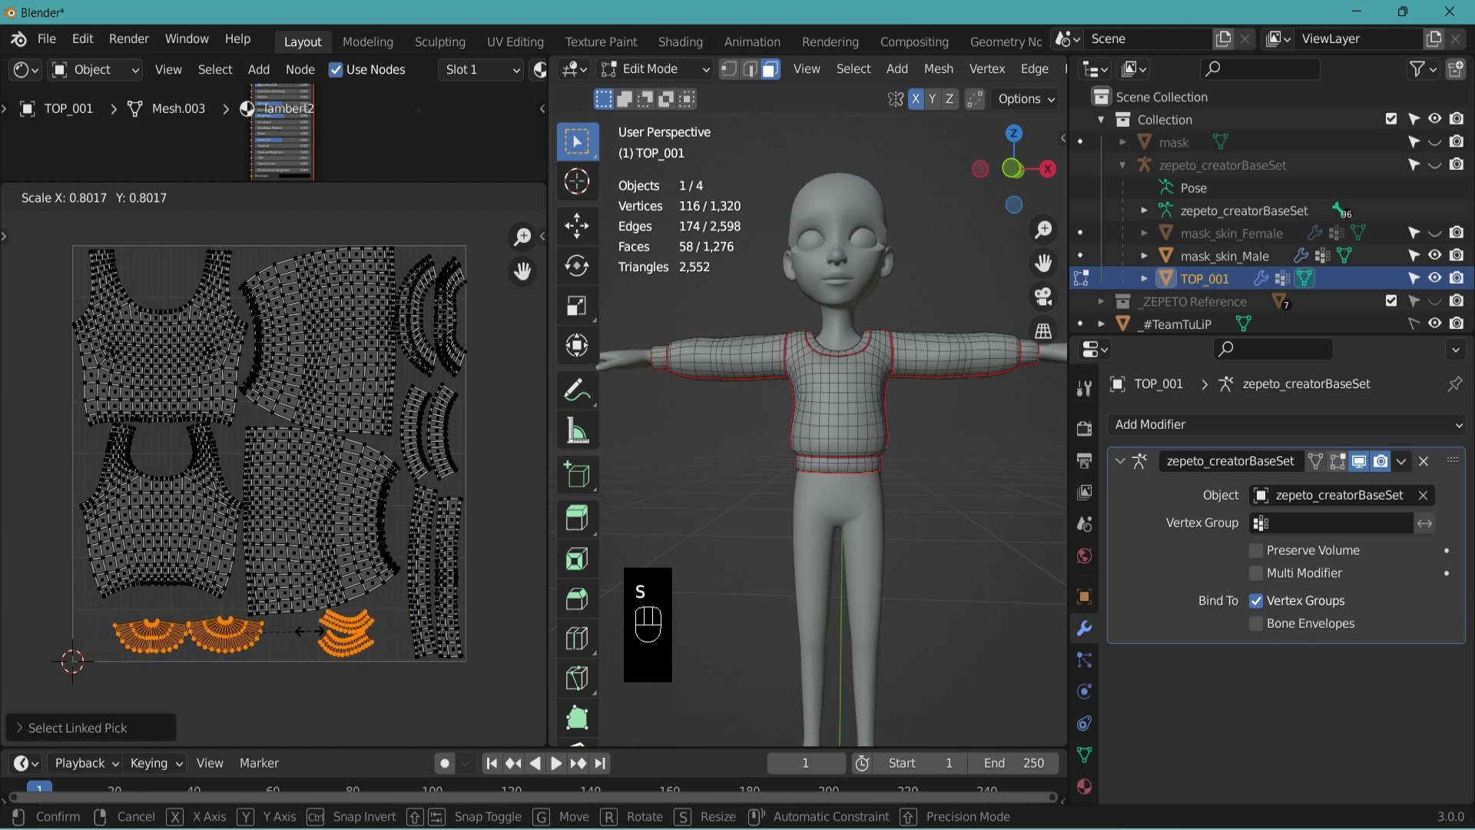
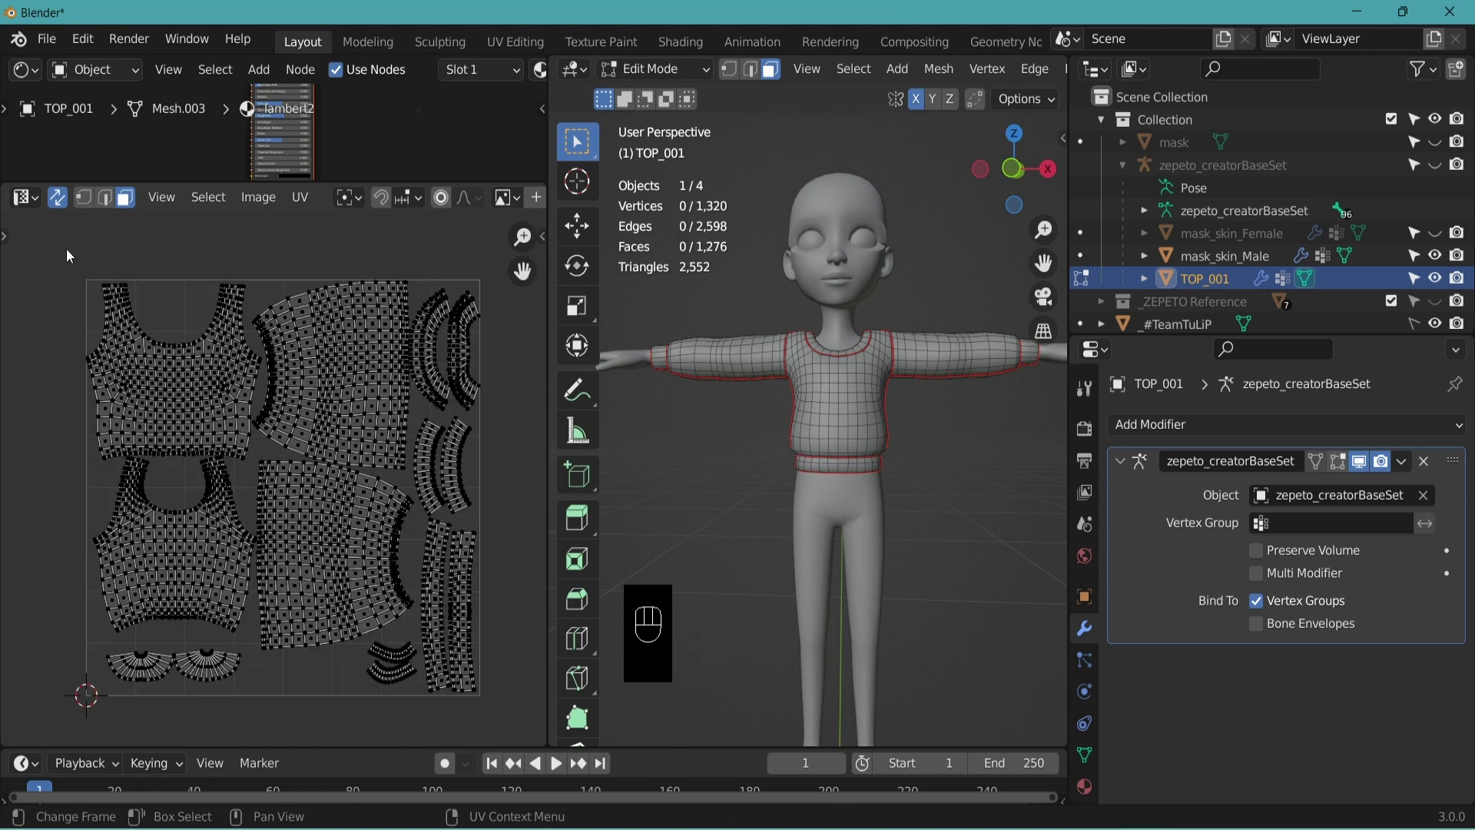
{"action": "key", "text": "l"}
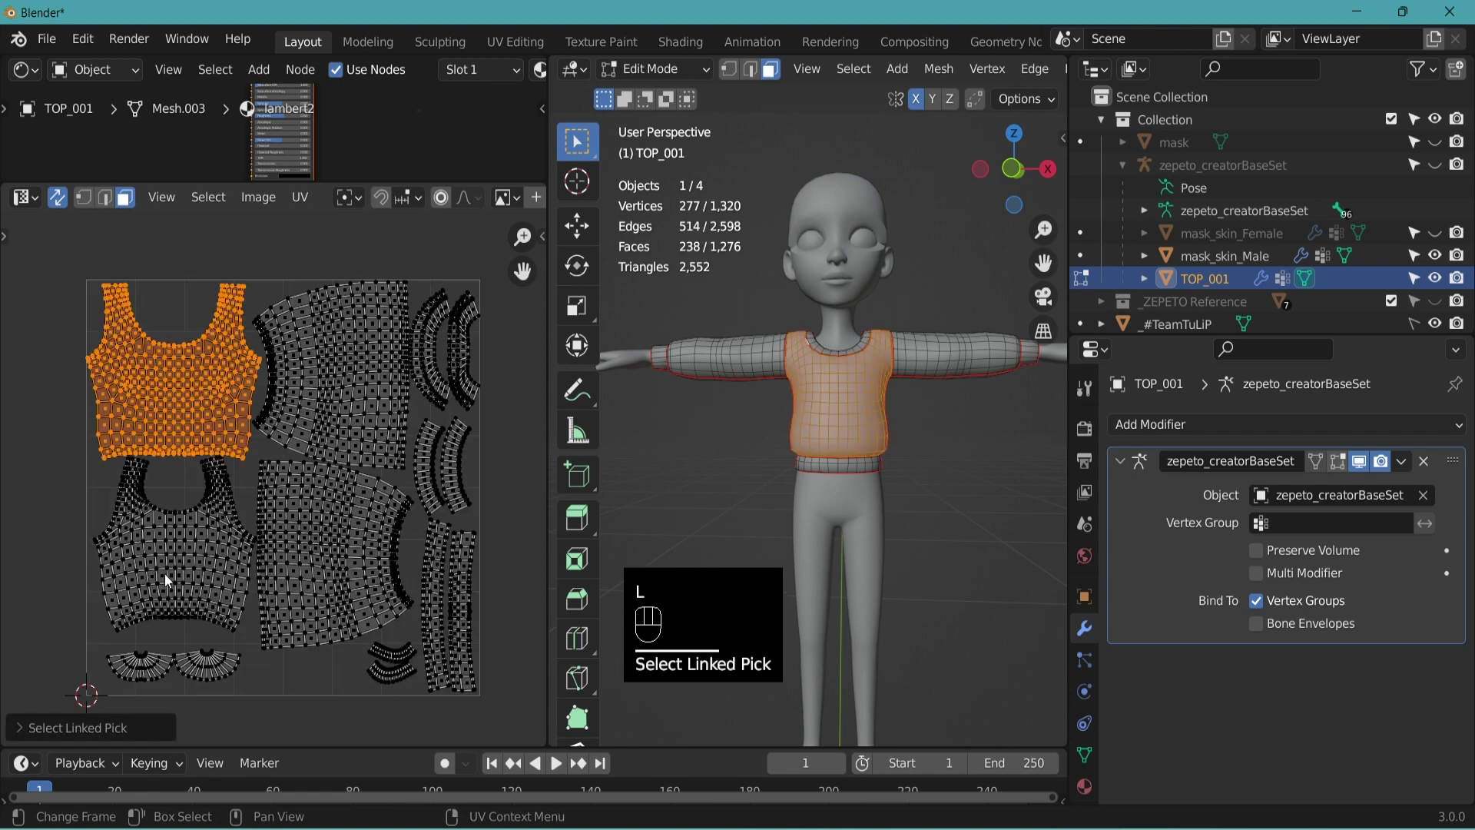
{"action": "left_click", "coordinate": [340, 227]}
{"action": "key", "text": "l"}
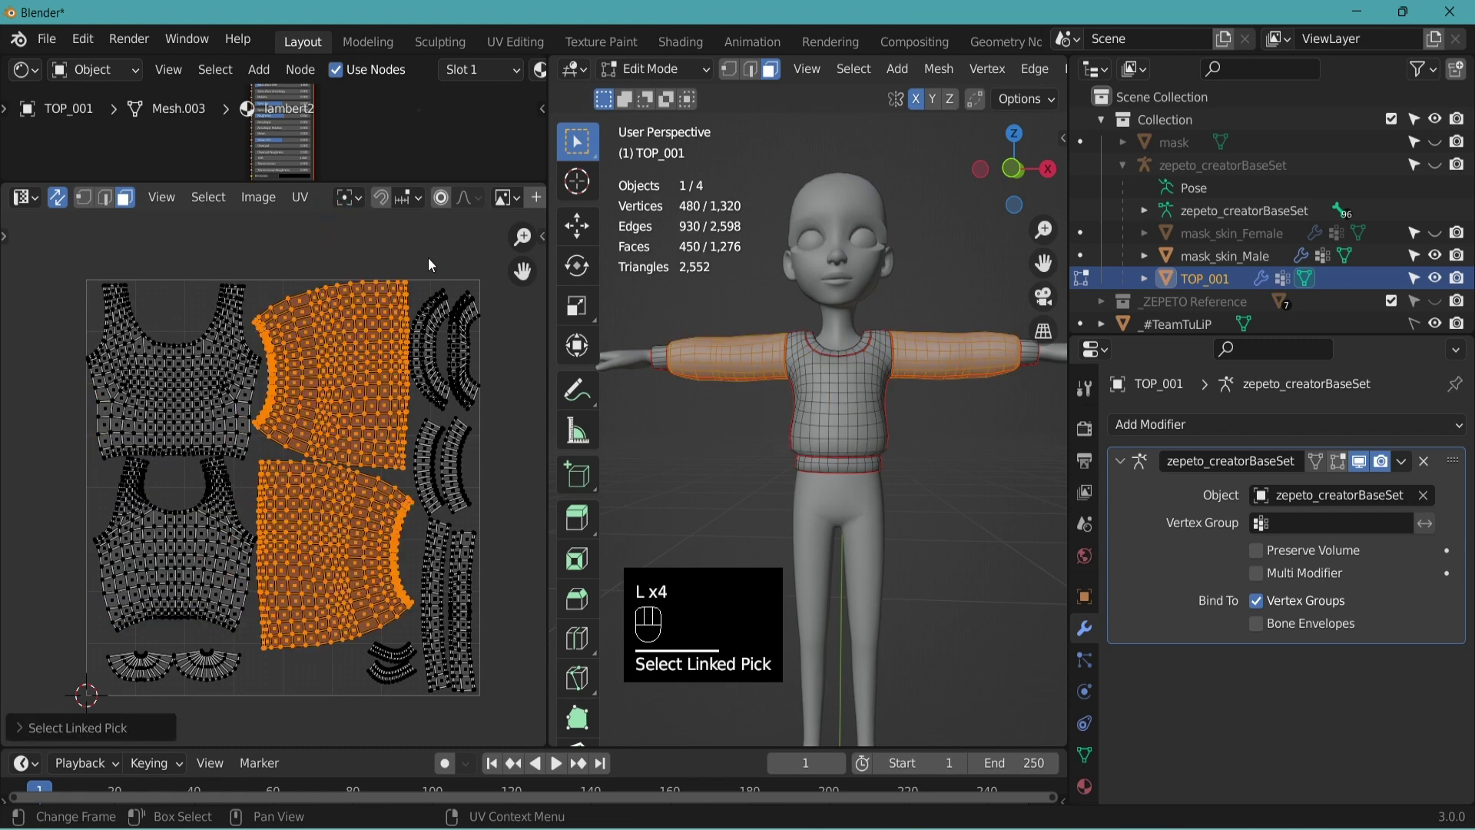
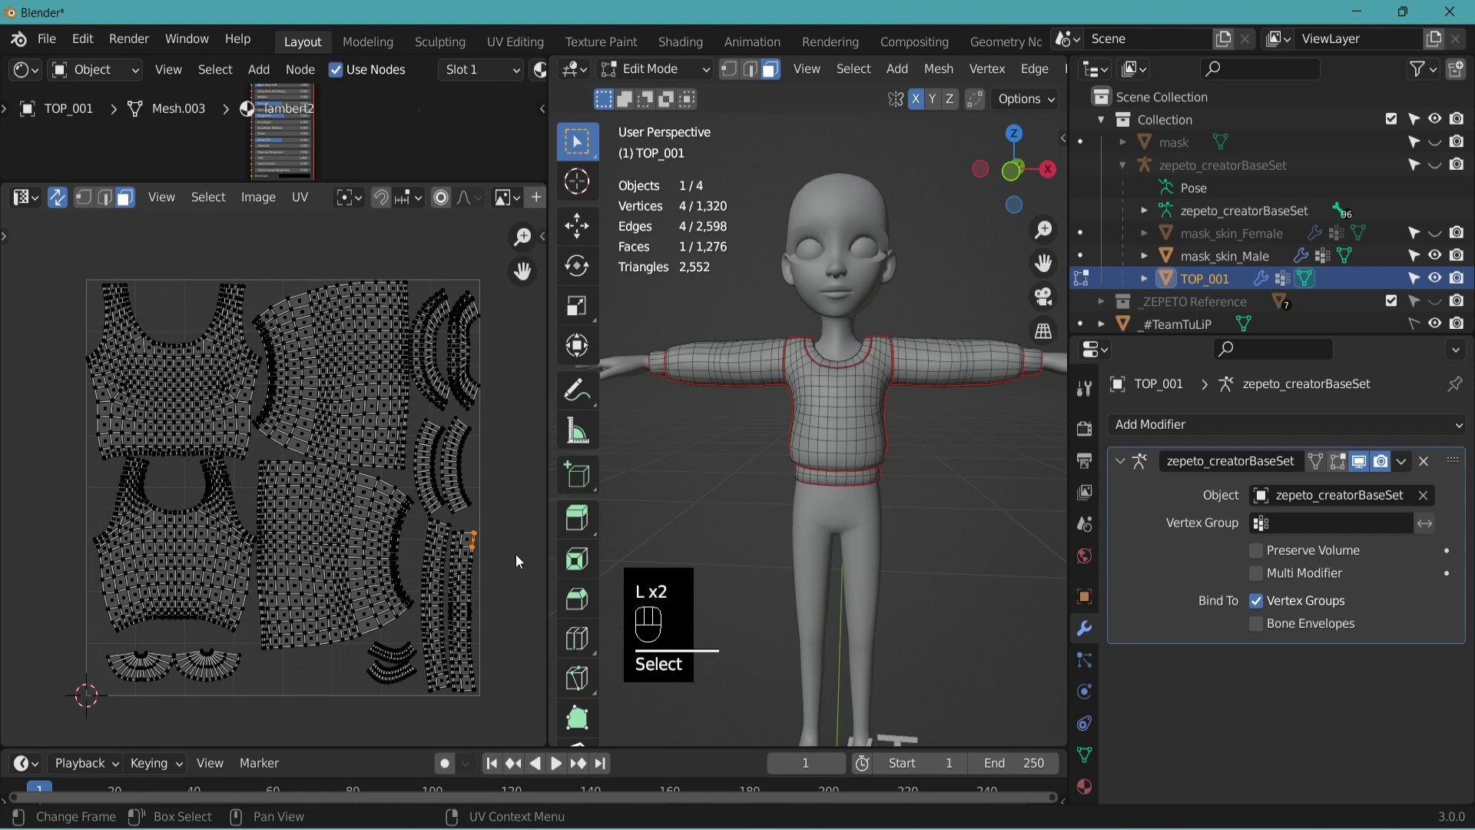
{"action": "key", "text": "l"}
{"action": "left_click", "coordinate": [502, 594]}
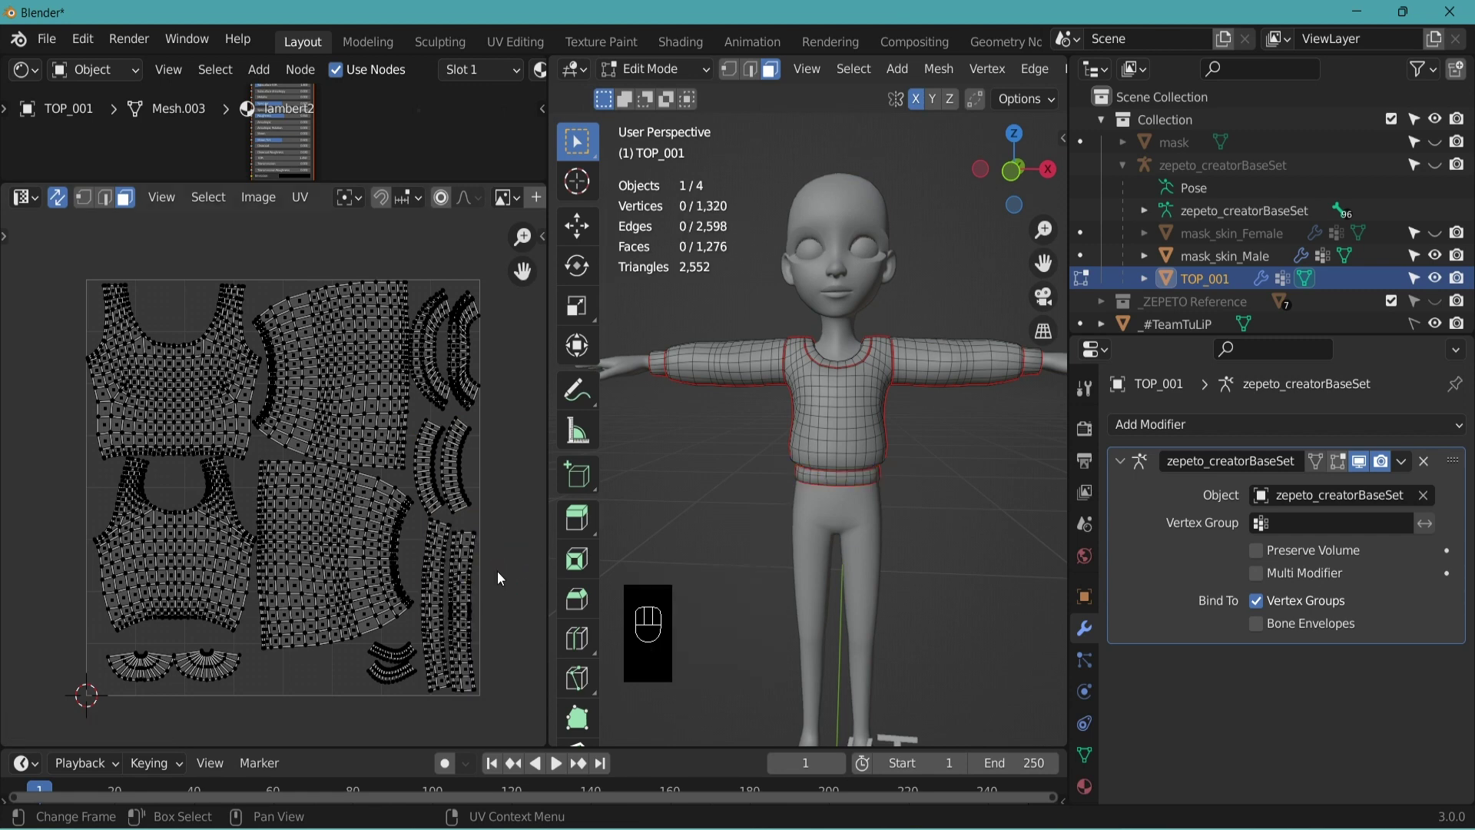